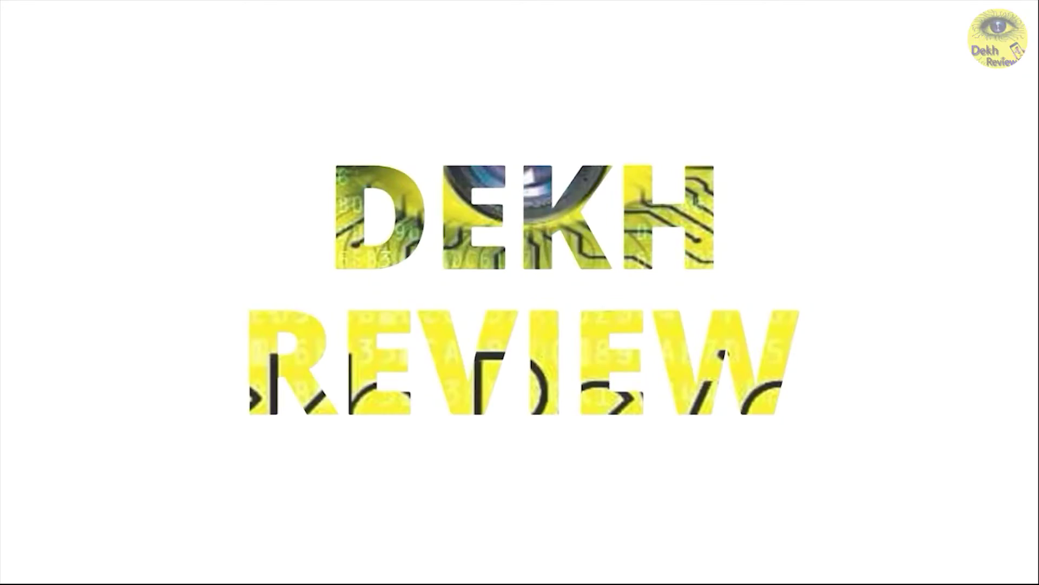
Browse the Gradient tool group, return to the Blur Tool and raise its strength to 77% at 600 px.
key("ctrl+alt+e")
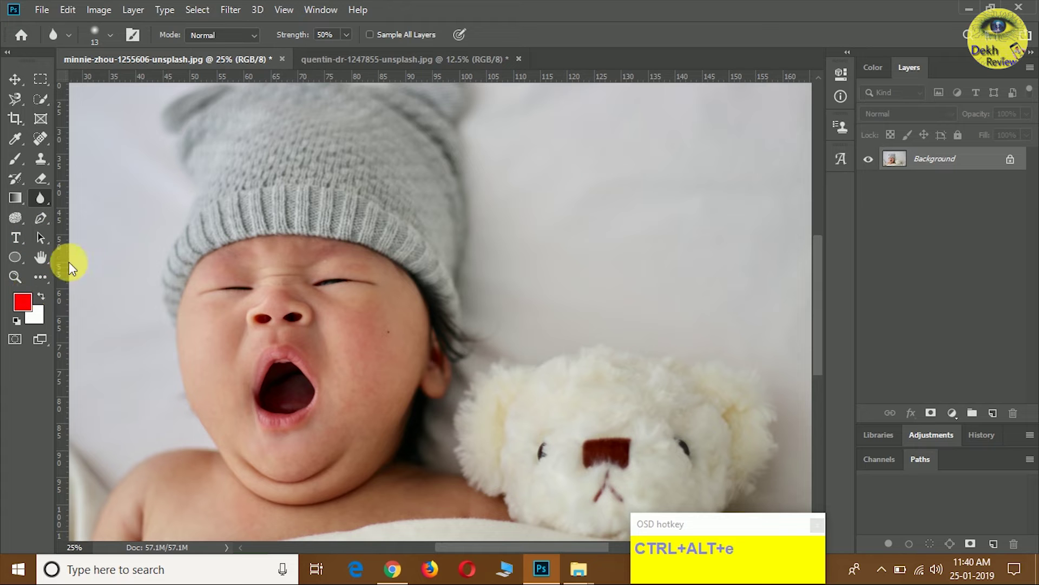
right_click(43, 204)
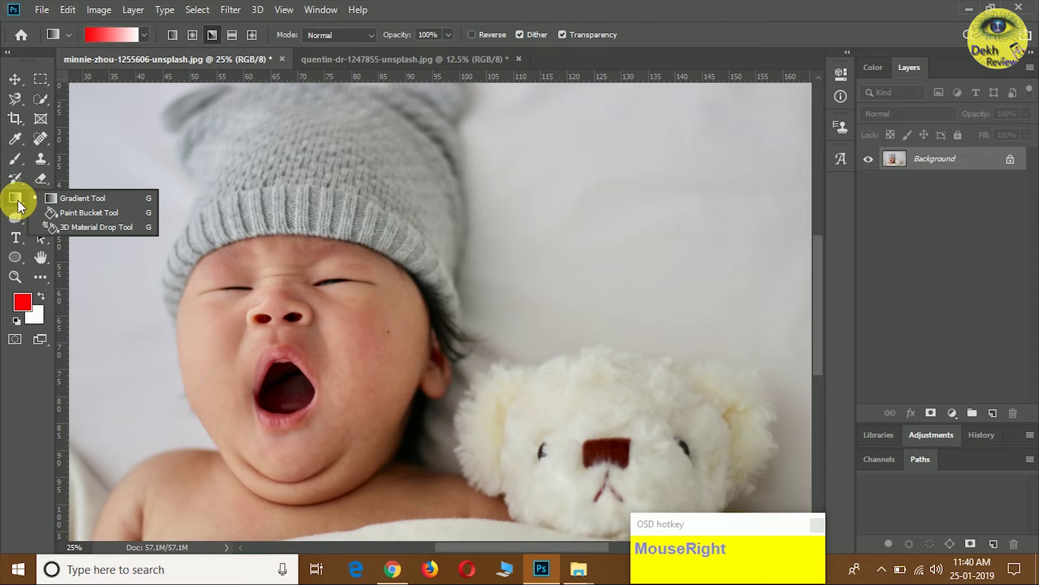
left_click(39, 372)
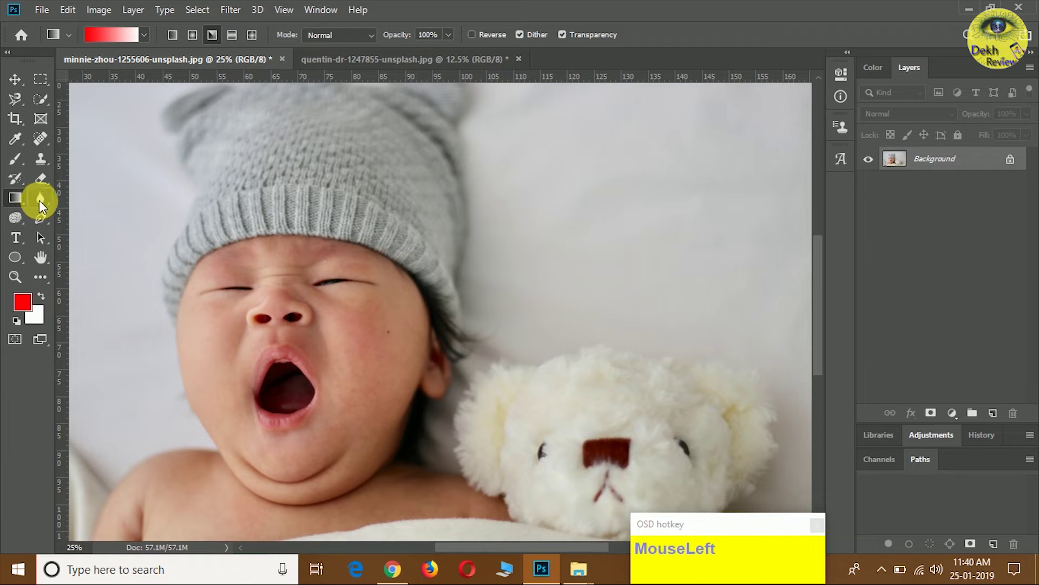
right_click(45, 204)
left_click_drag(100, 201, 290, 39)
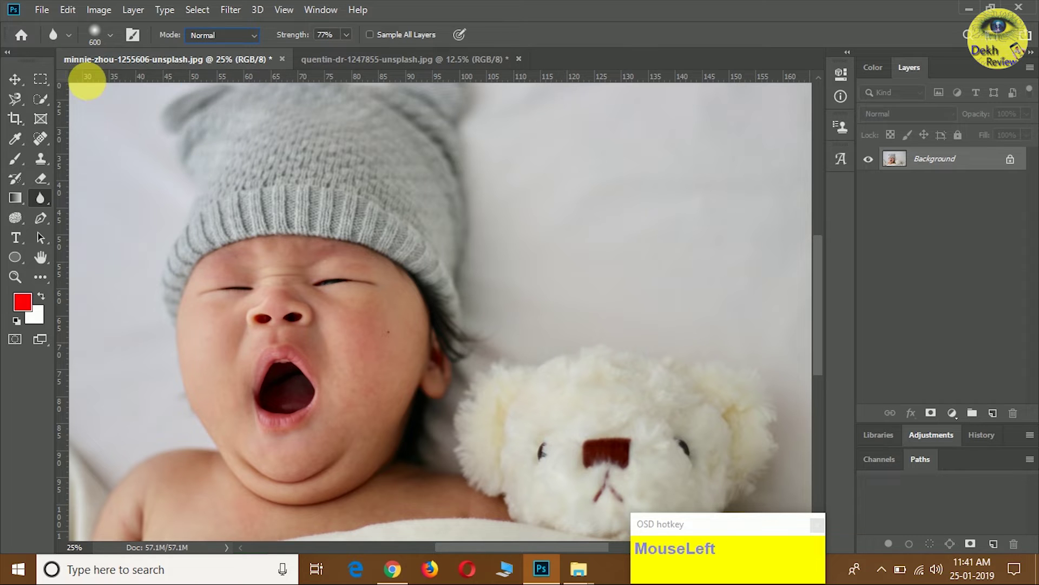
Browse the brush preset list and raise the blur brush strength to 100%.
scroll("down", 3)
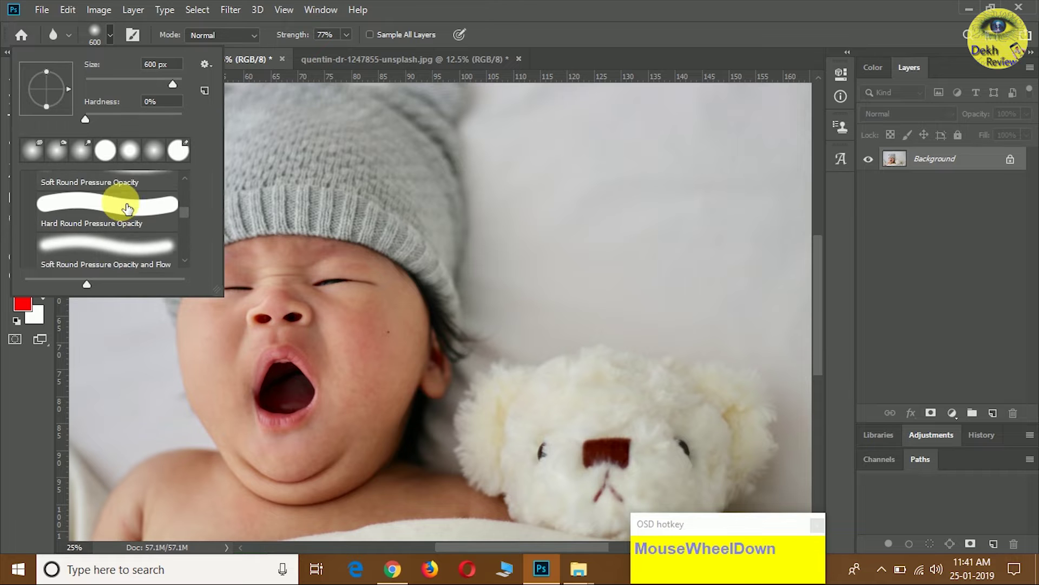
scroll("up", 3)
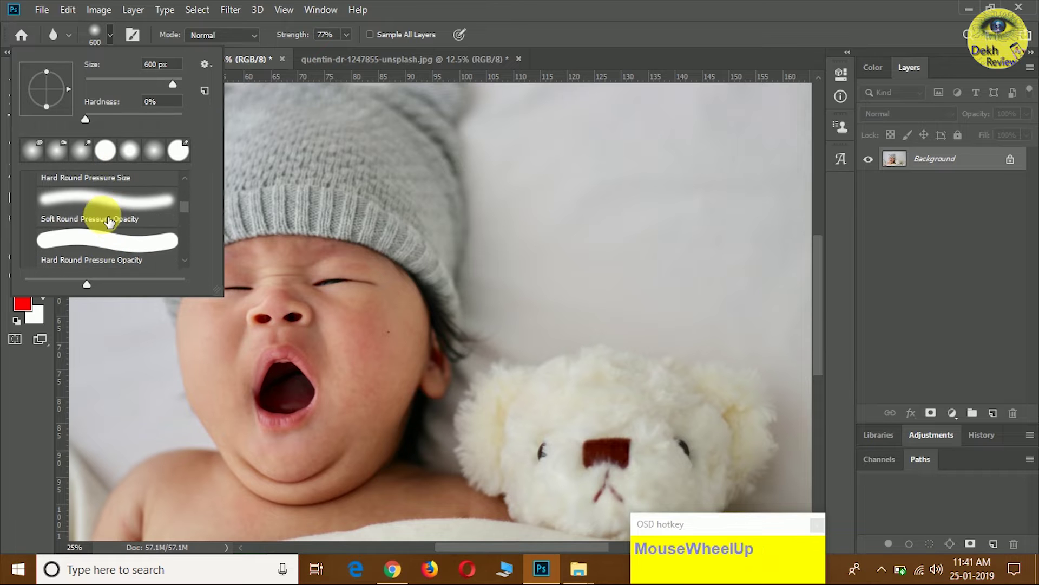
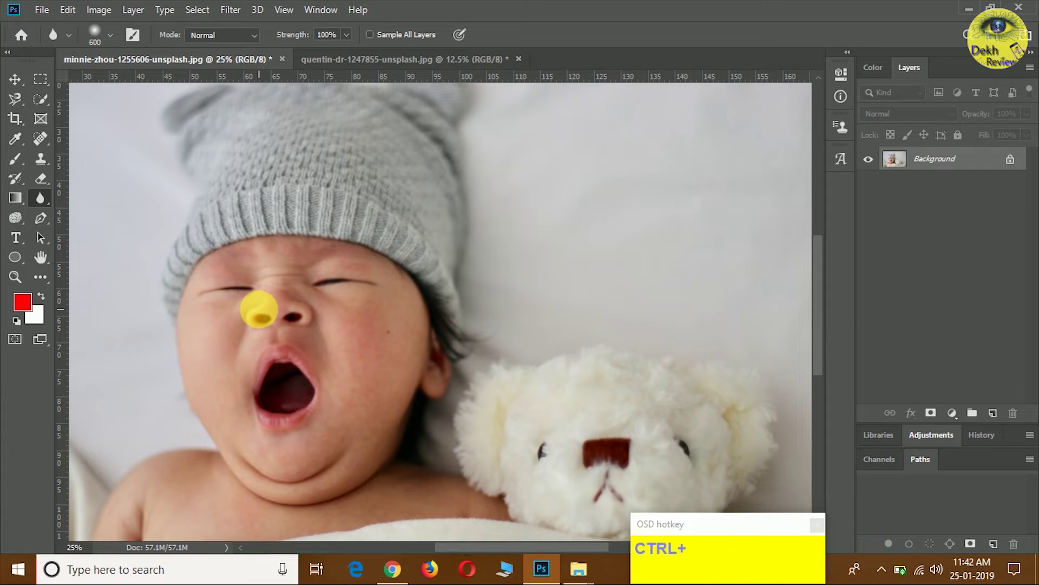
type("zzzzzzz")
key("ctrl+z")
type("zzz")
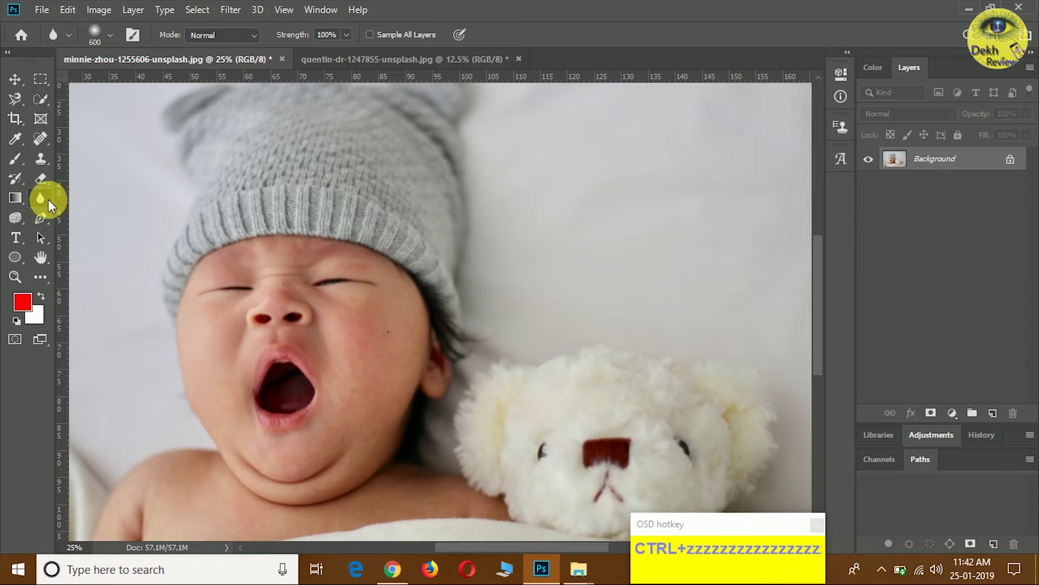
Switch to the mountain photo of the hiker and blur the cliffs beside him.
left_click(339, 62)
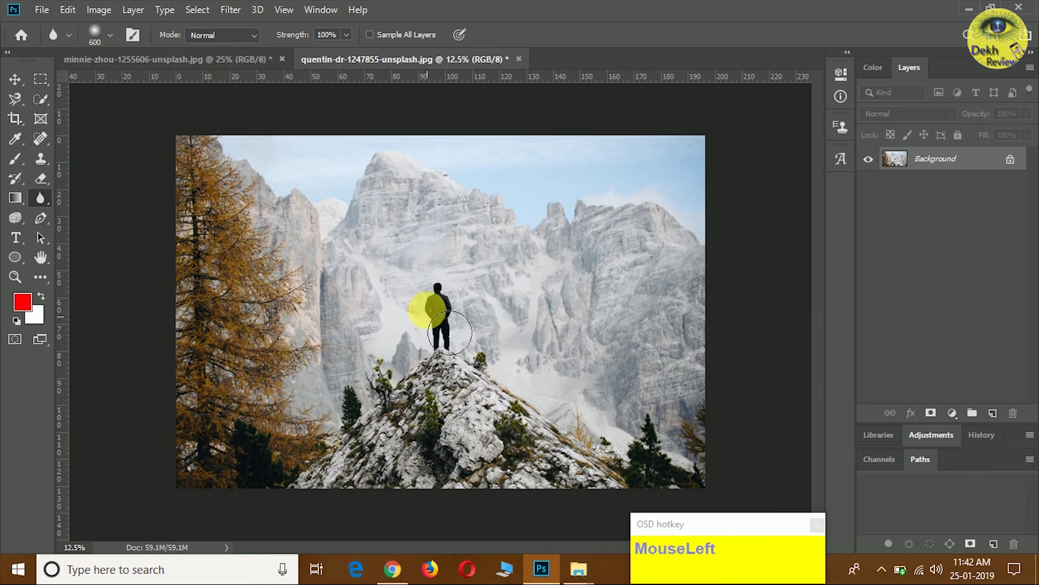
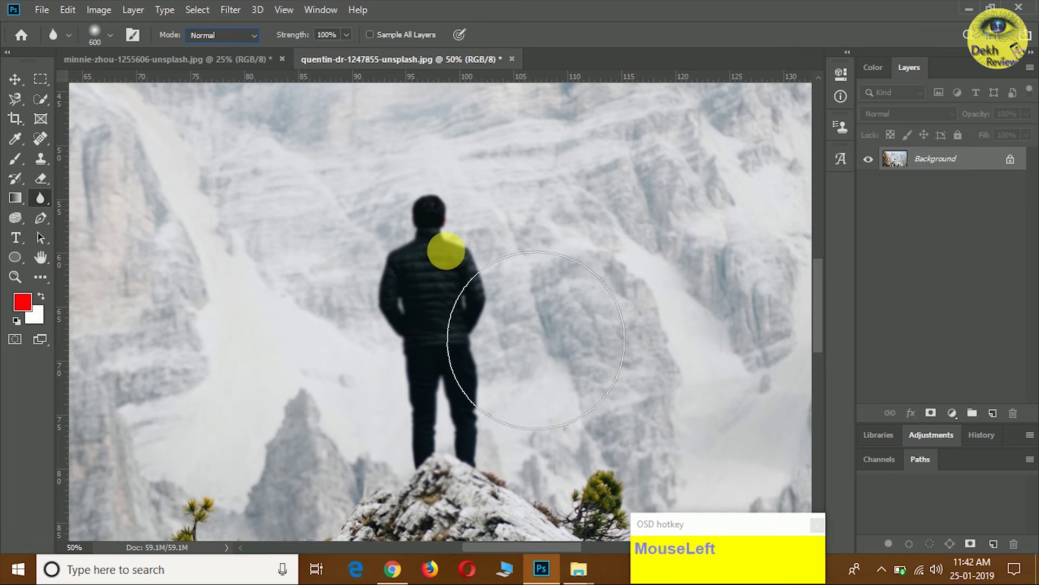
left_click_drag(44, 199, 100, 210)
Switch to the Sharpen Tool and enlarge its brush to about 250 px.
left_click(110, 219)
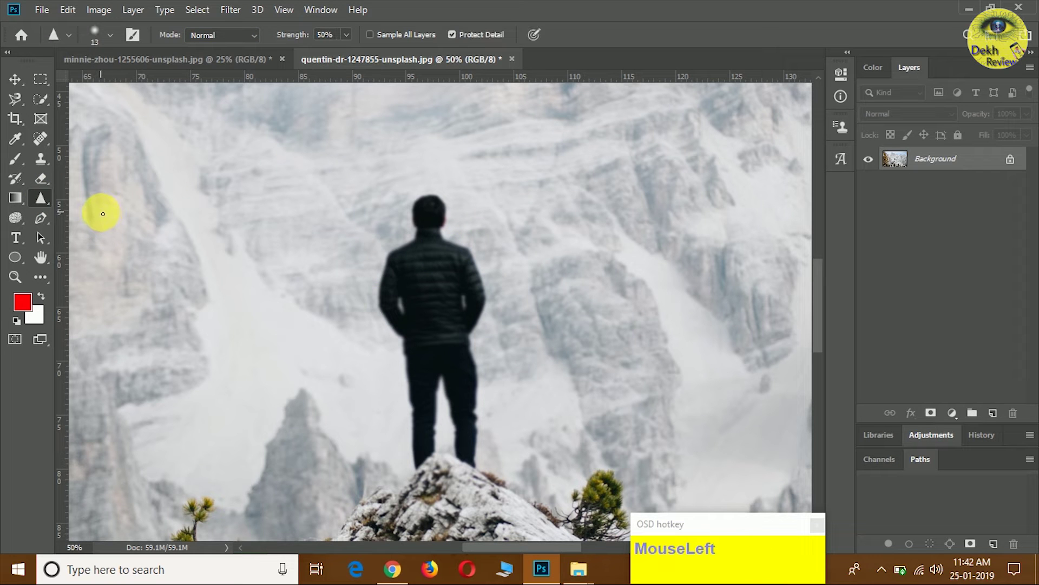
key("ctrl+z")
key("ctrl+z")
key("ctrl+z")
key("ctrl+z")
key("ctrl+z")
key("ctrl+z")
key("ctrl+z")
key("ctrl+z")
key("ctrl+z")
key("ctrl+z")
key("ctrl+z")
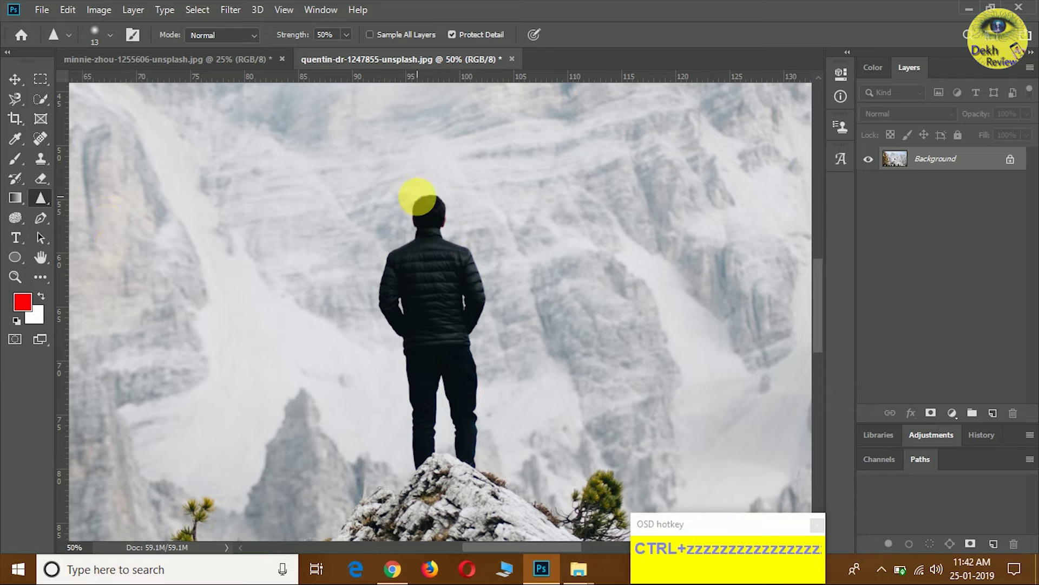
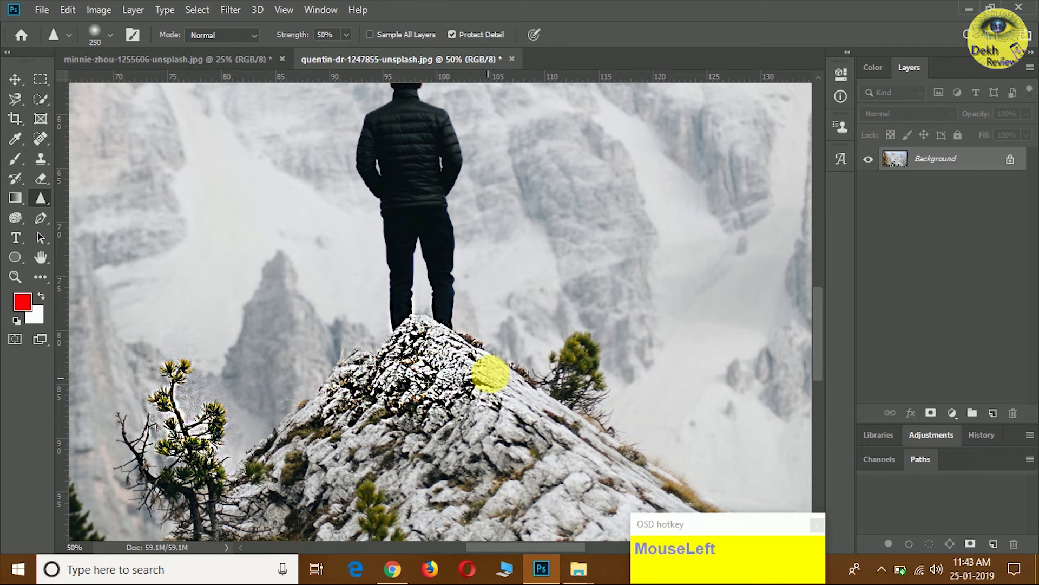
Sharpen the rocky peak beneath the hiker so its stone texture reads crisp.
key("ctrl+z")
key("ctrl+z")
key("ctrl+z")
key("ctrl+z")
key("ctrl+z")
key("ctrl+z")
key("ctrl+z")
type("zzzzzzzz")
type("z")
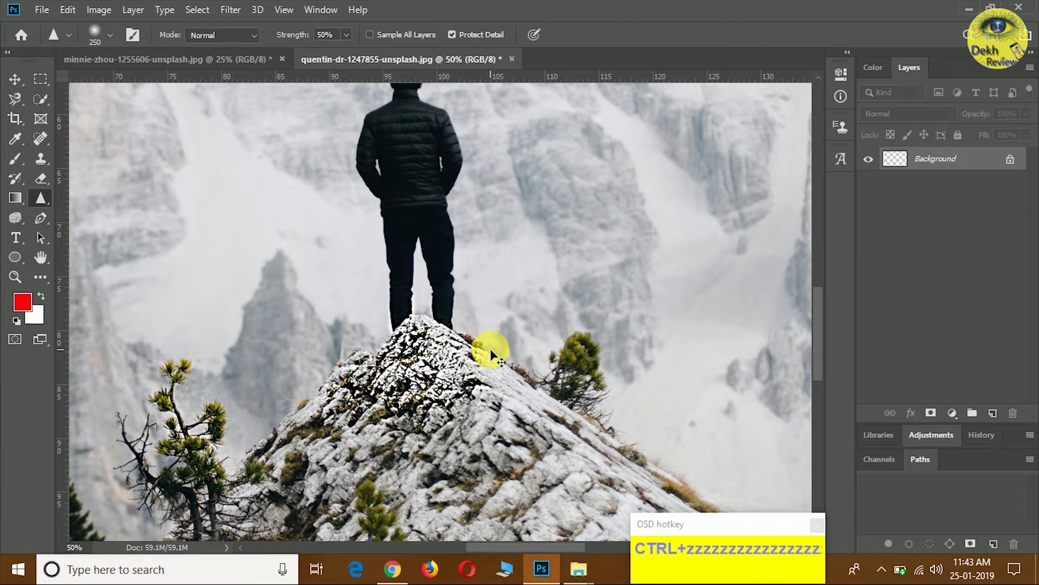
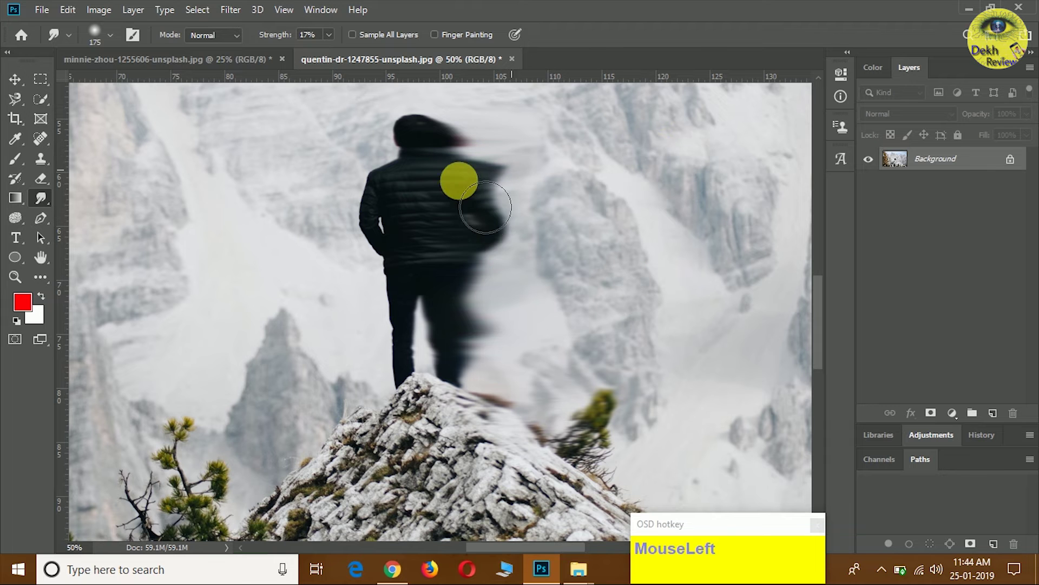
Switch to the Dodge Tool at Midtones, 50% exposure and lighten the hiker's clothing.
left_click_drag(48, 207, 19, 220)
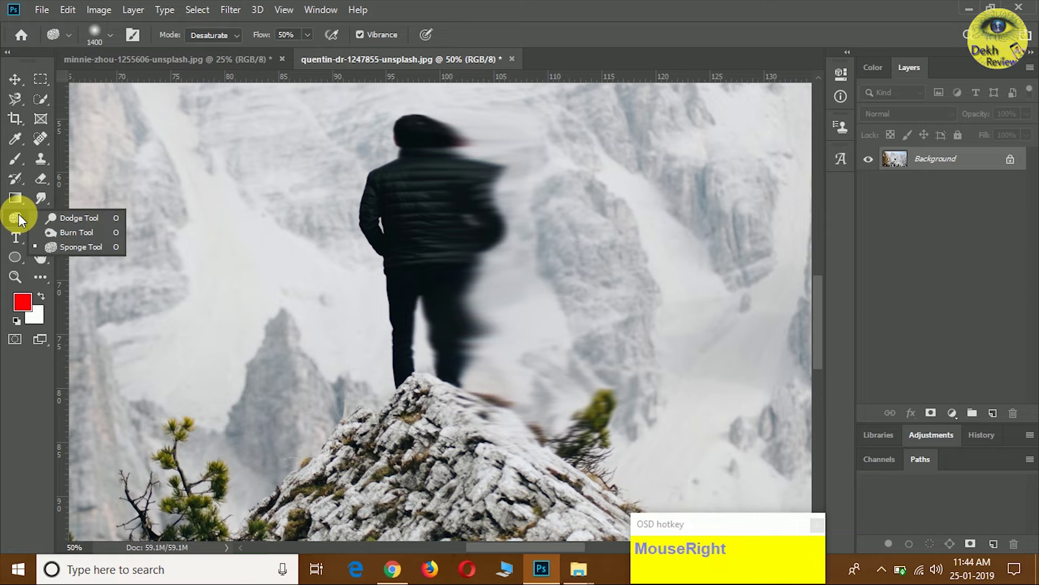
left_click(61, 221)
key("ctrl+z")
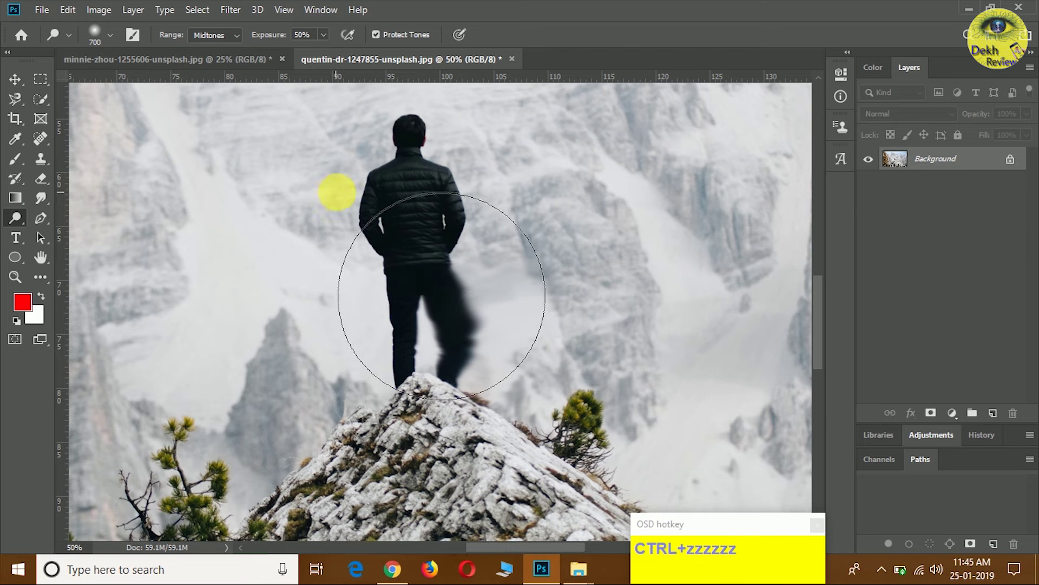
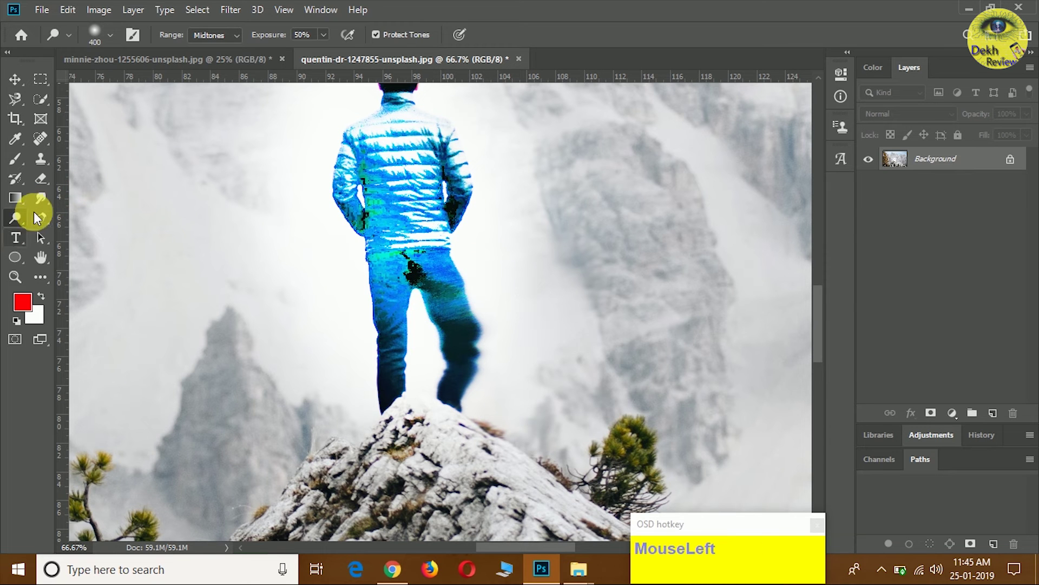
right_click(34, 216)
left_click(79, 224)
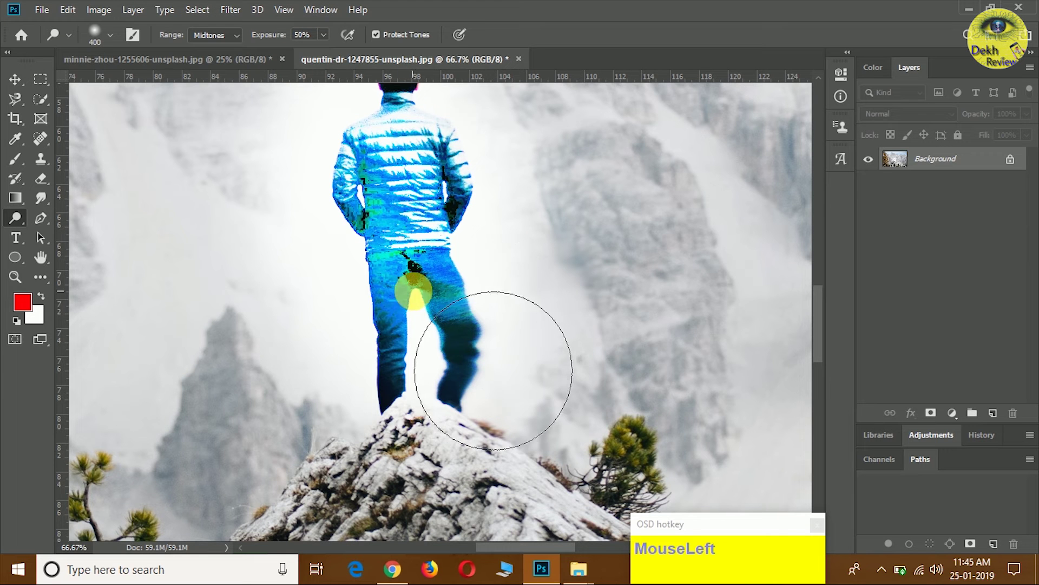
Undo the over-bright dodge strokes so the jacket and trousers sit at a deep blue-teal.
key("ctrl+z")
key("ctrl+z")
key("ctrl+z")
key("ctrl+z")
key("ctrl+z")
key("ctrl+z")
key("ctrl+z")
key("ctrl+z")
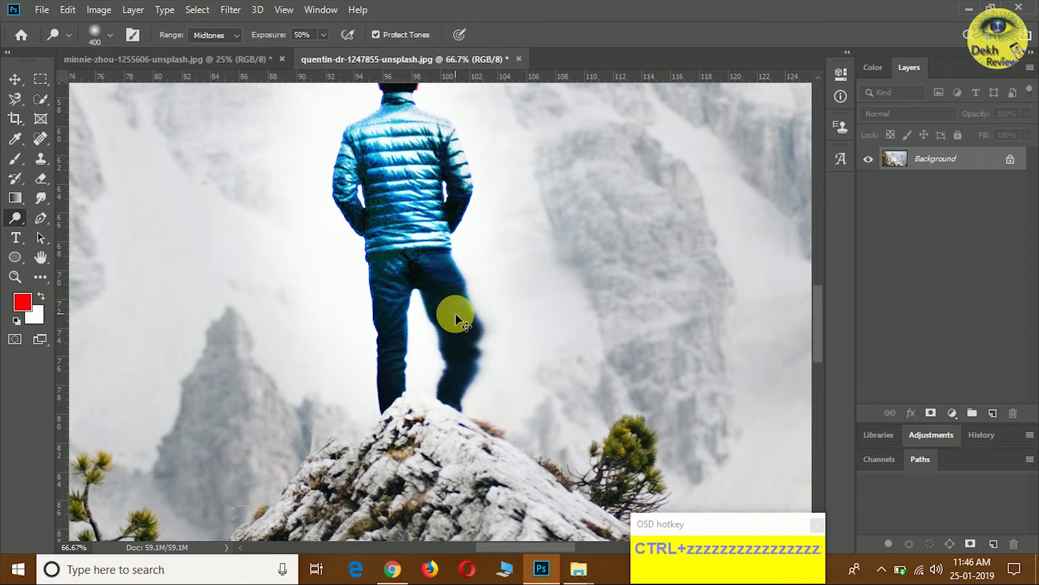
key("ctrl+z")
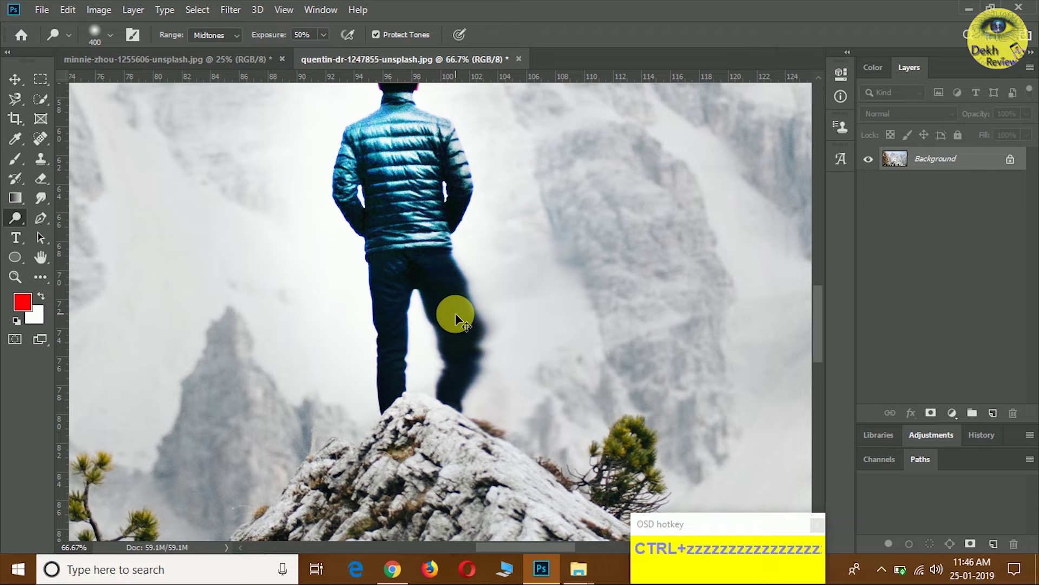
Switch to the Burn Tool, undo the dark patch burned on the cliffs and browse the Dodge/Burn group.
right_click(21, 221)
left_click(68, 236)
key("ctrl+z")
key("ctrl+z")
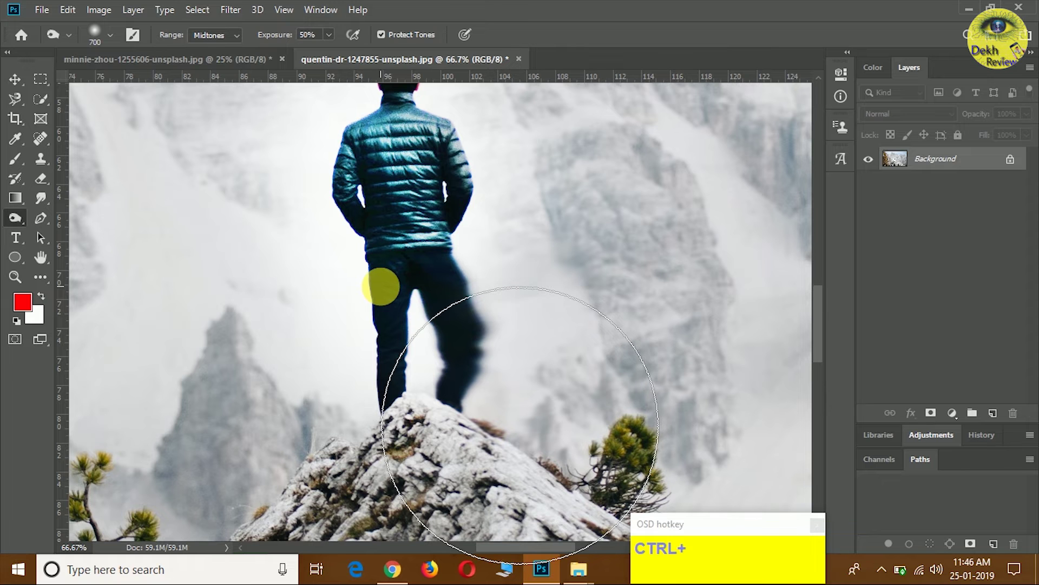
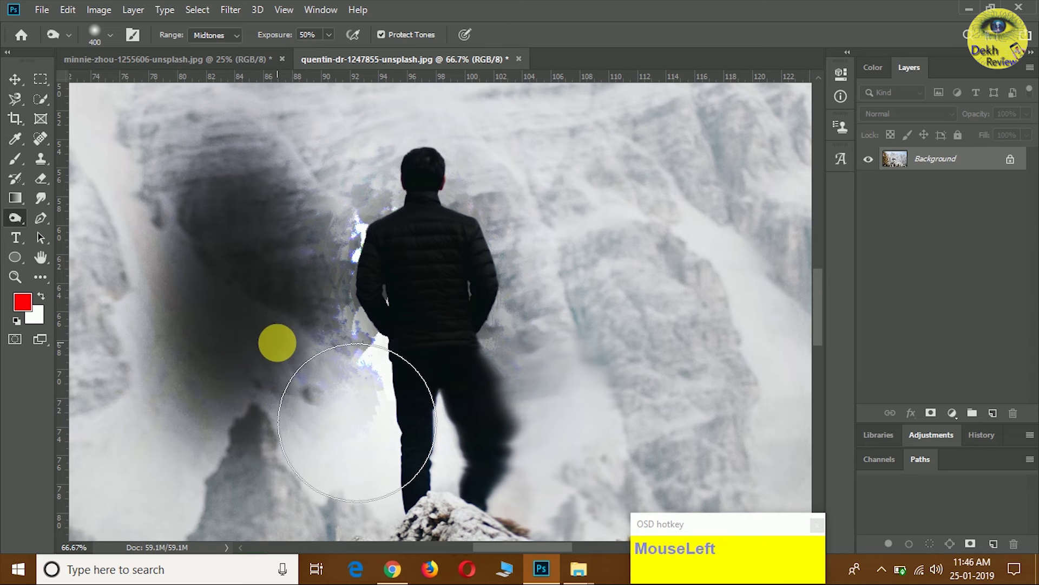
right_click(19, 223)
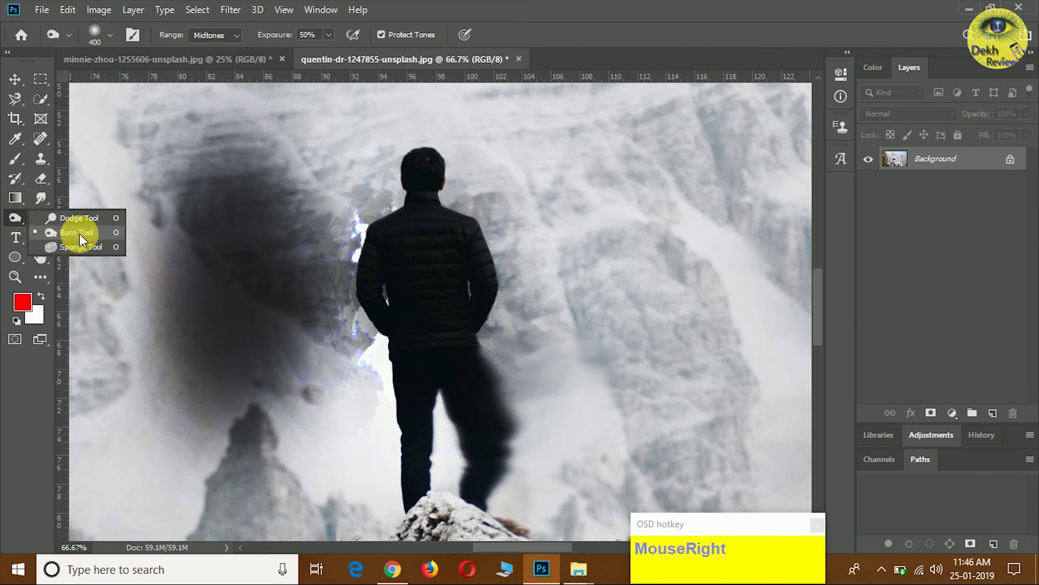
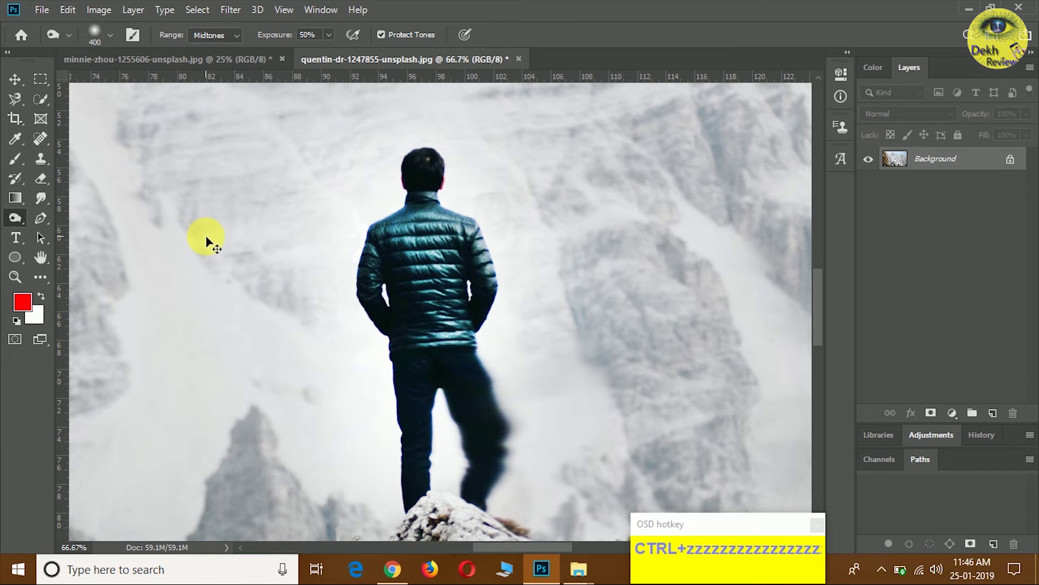
Pick the Sponge Tool from the toning group and desaturate the baby's face.
right_click(18, 221)
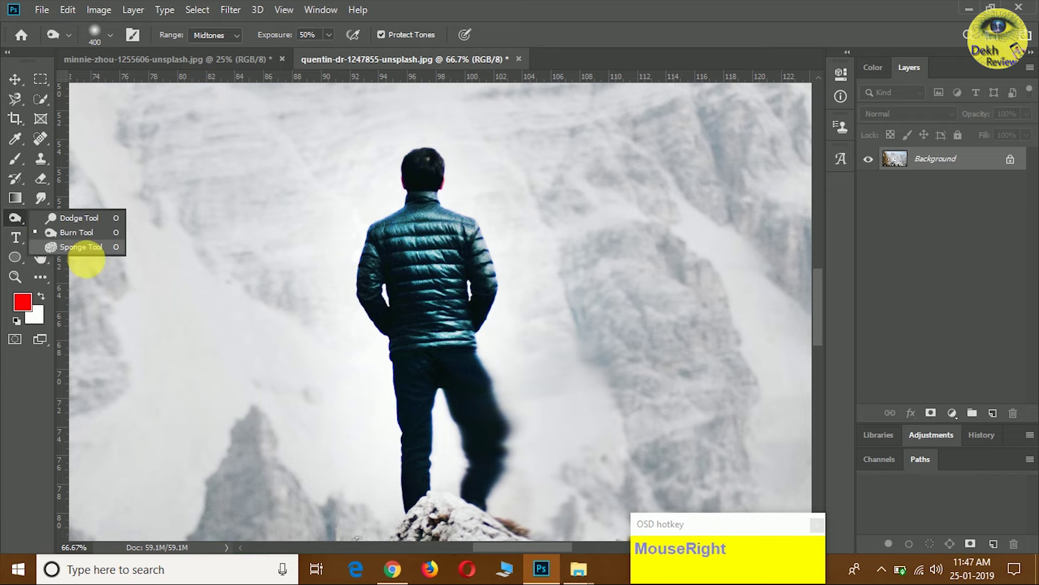
left_click_drag(95, 252, 138, 16)
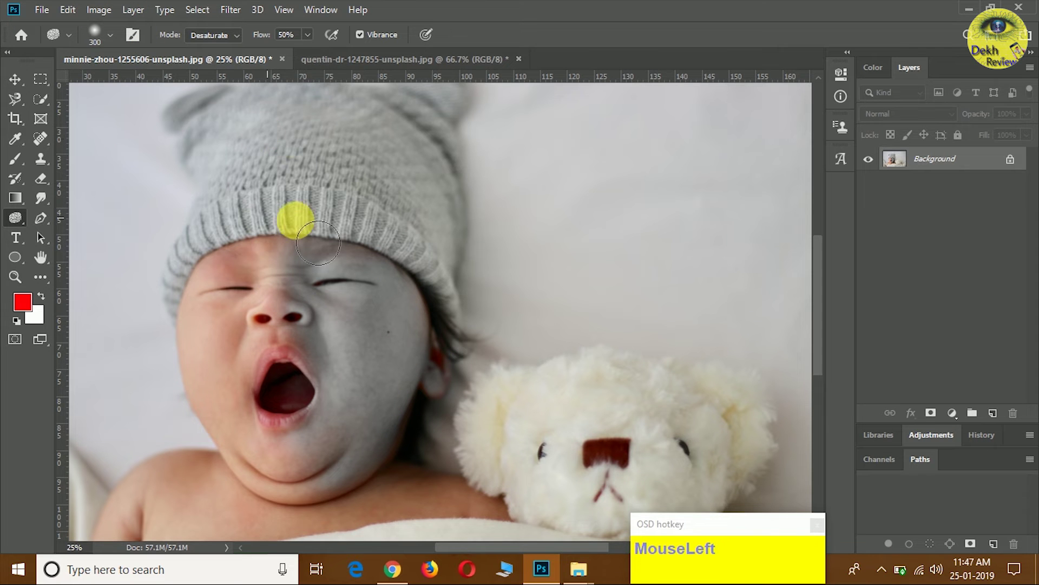
key("ctrl+alt+e")
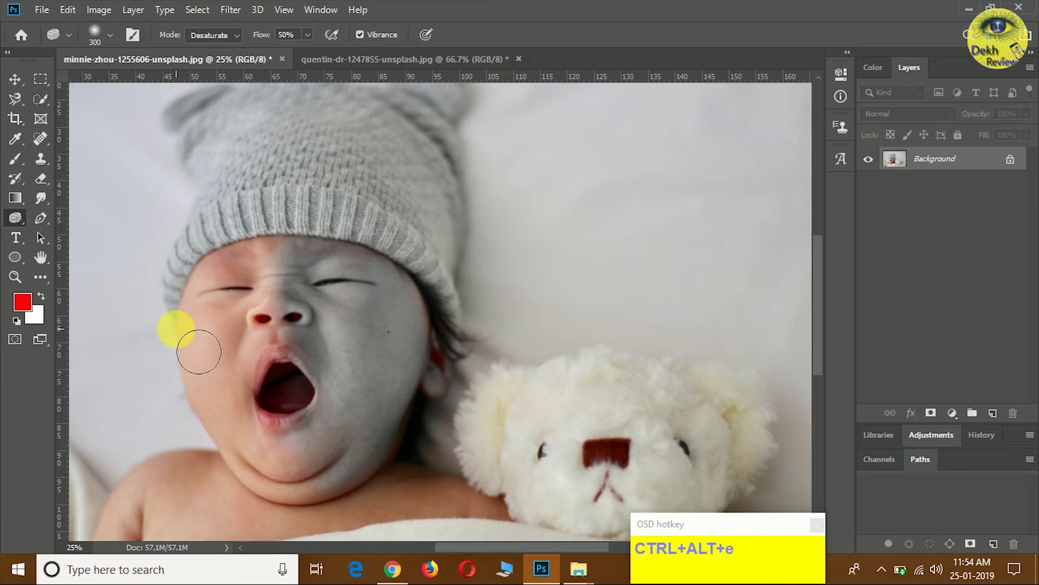
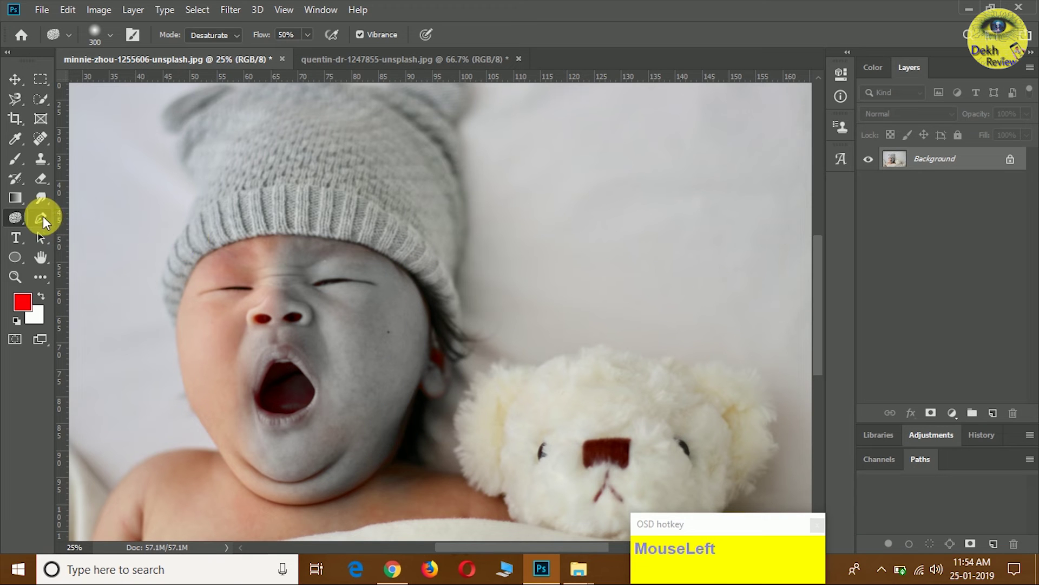
Undo all the sponge strokes so the baby's face returns to full natural colour.
key("ctrl+z")
key("ctrl+z")
key("ctrl+z")
key("ctrl+z")
key("ctrl+z")
key("ctrl+z")
key("ctrl+z")
key("ctrl+z")
key("ctrl+z")
key("ctrl+z")
type("zz")
key("ctrl+z")
key("ctrl+z")
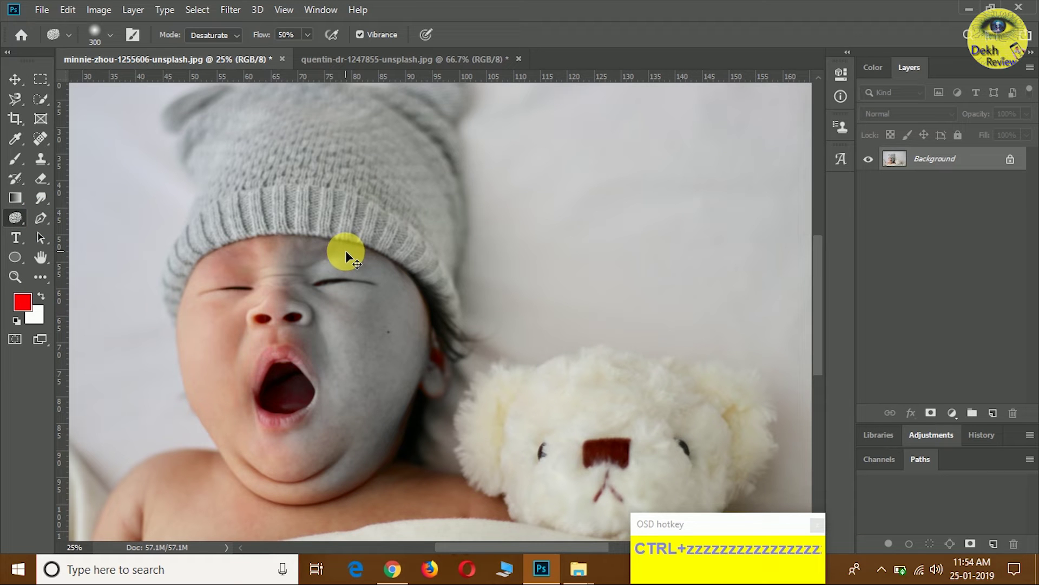
key("ctrl+z")
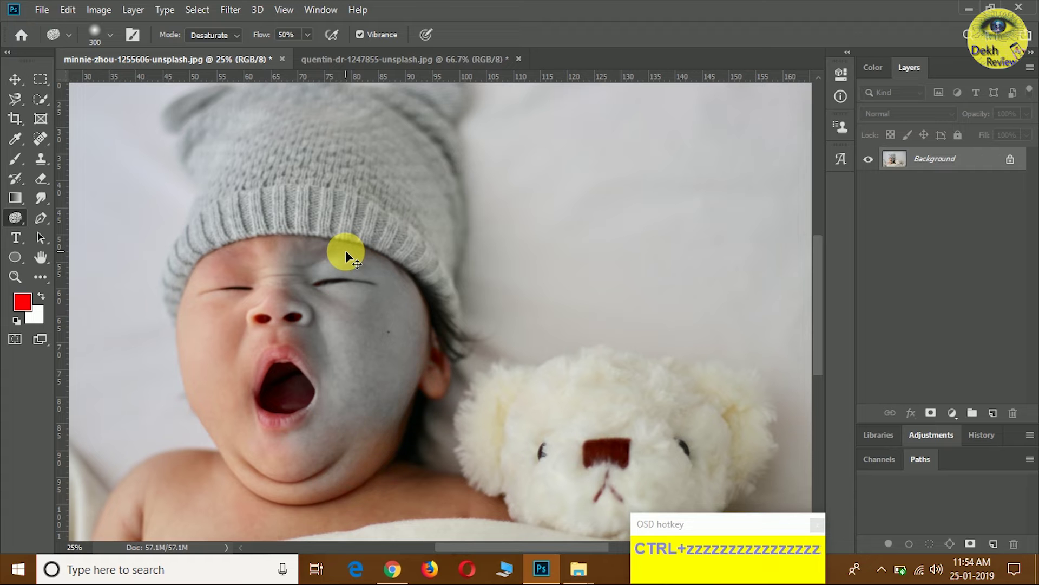
Choose the Pen Tool in Shape mode and start a curved outline along the baby's face.
right_click(53, 222)
left_click(112, 222)
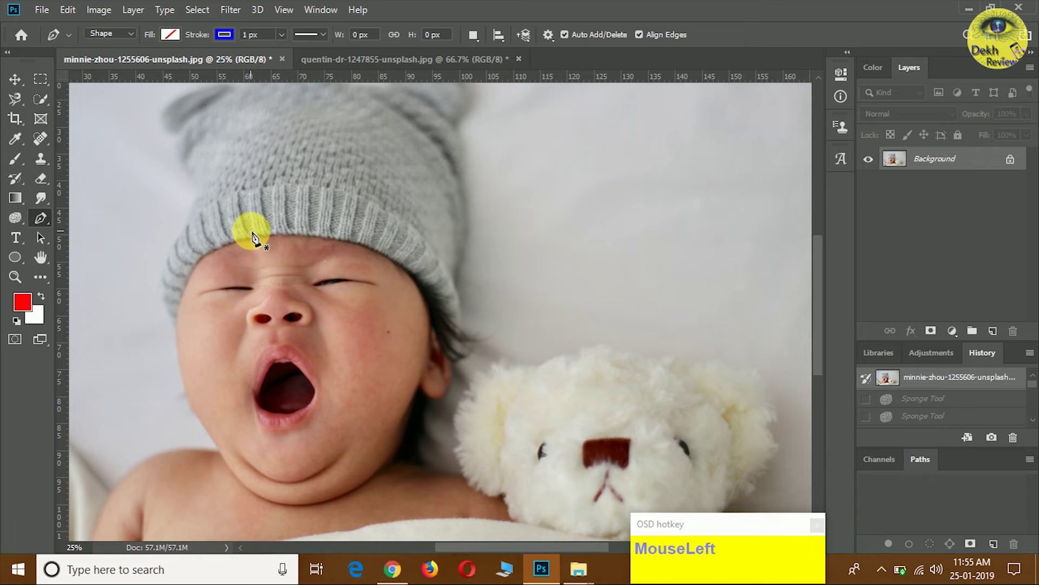
right_click(27, 103)
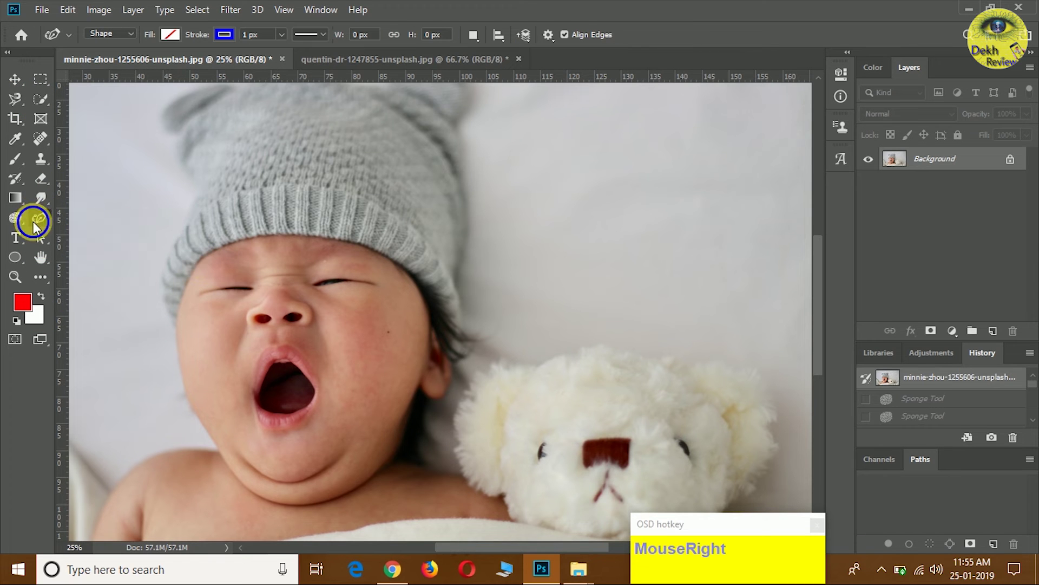
left_click_drag(80, 221, 229, 468)
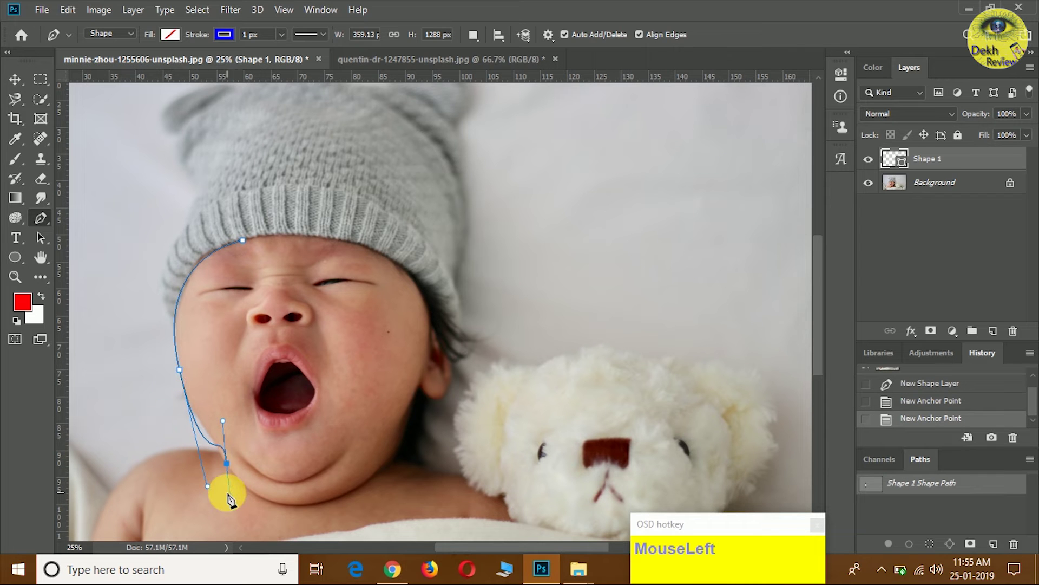
key("ctrl+z")
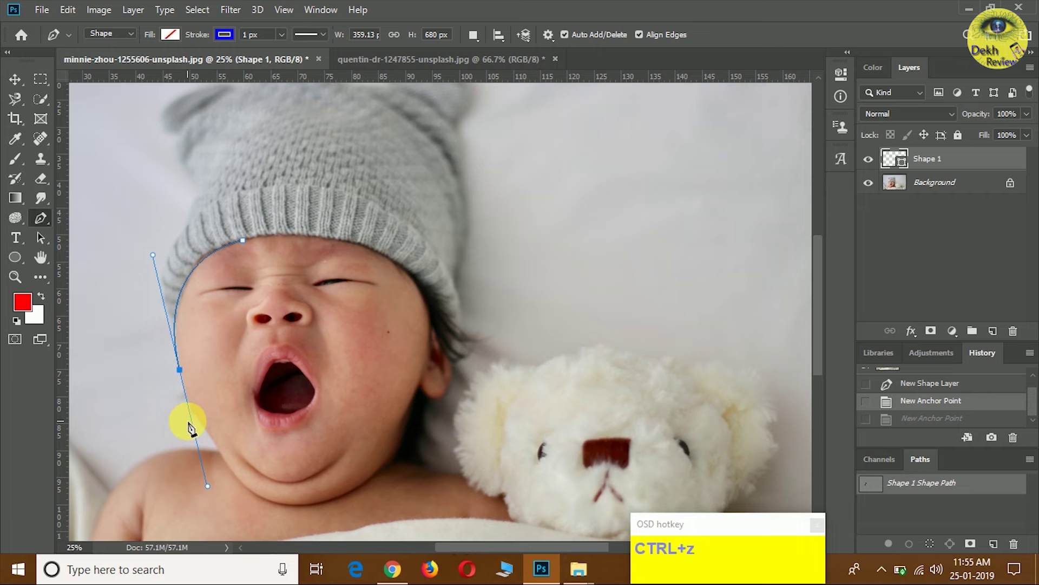
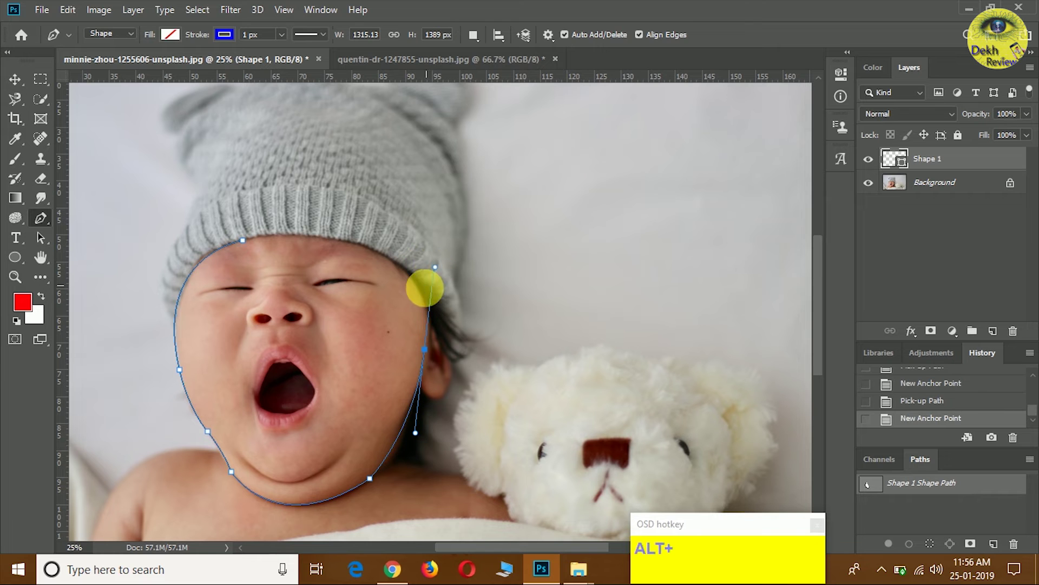
Curve the outline around the right cheek and close it into a complete face shape on Shape 1.
left_click_drag(430, 359, 289, 263)
left_click_drag(250, 246, 247, 261)
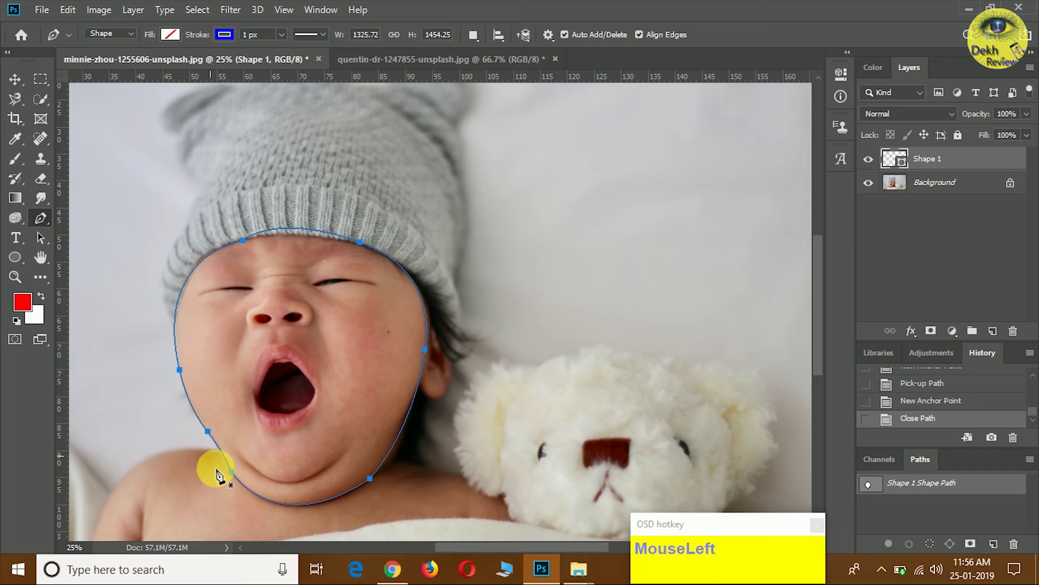
Add an anchor point on the outline's top edge and pull it to follow the hat brim.
key("ctrl+z")
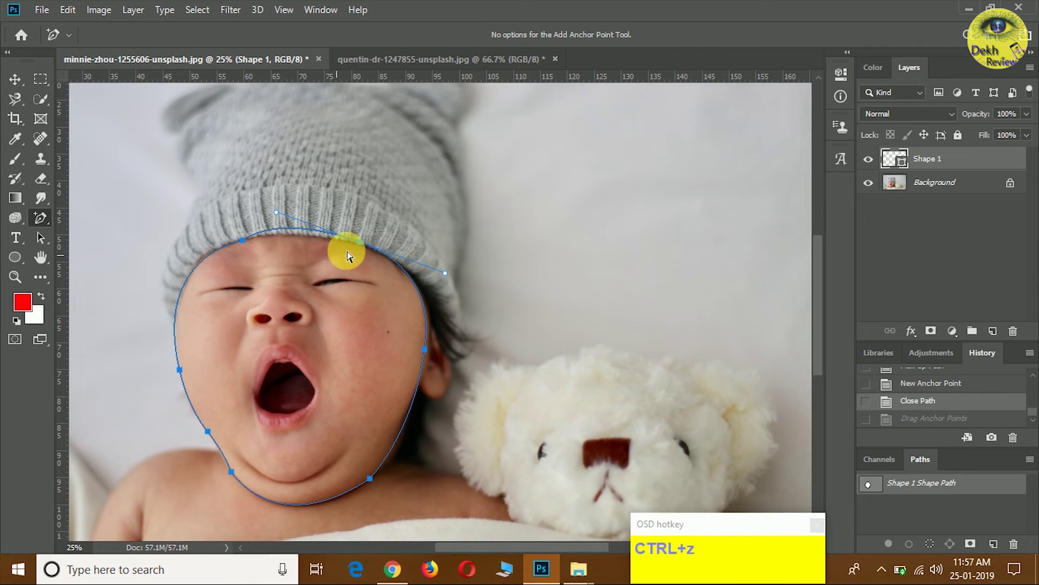
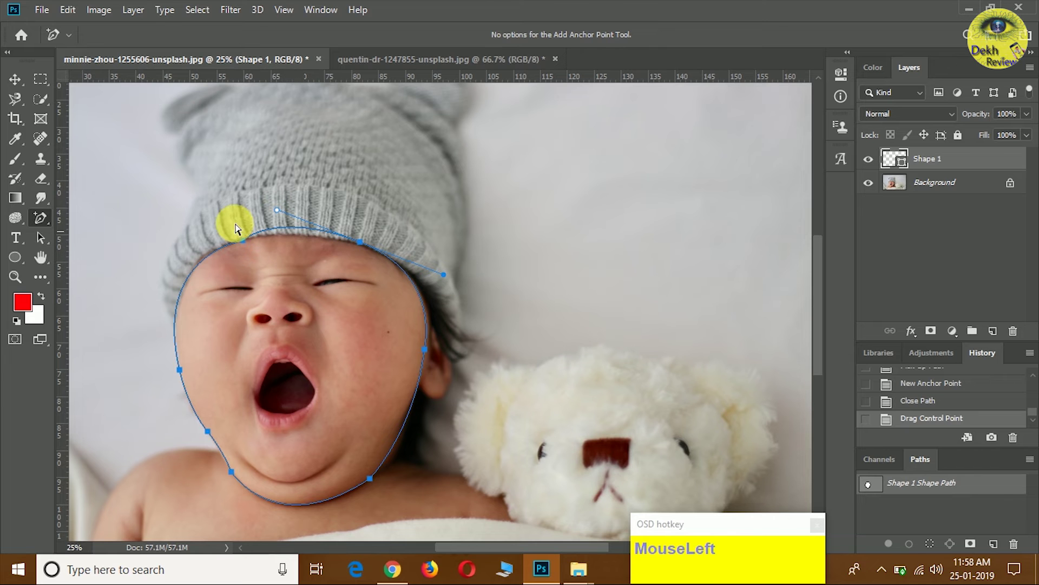
right_click(44, 225)
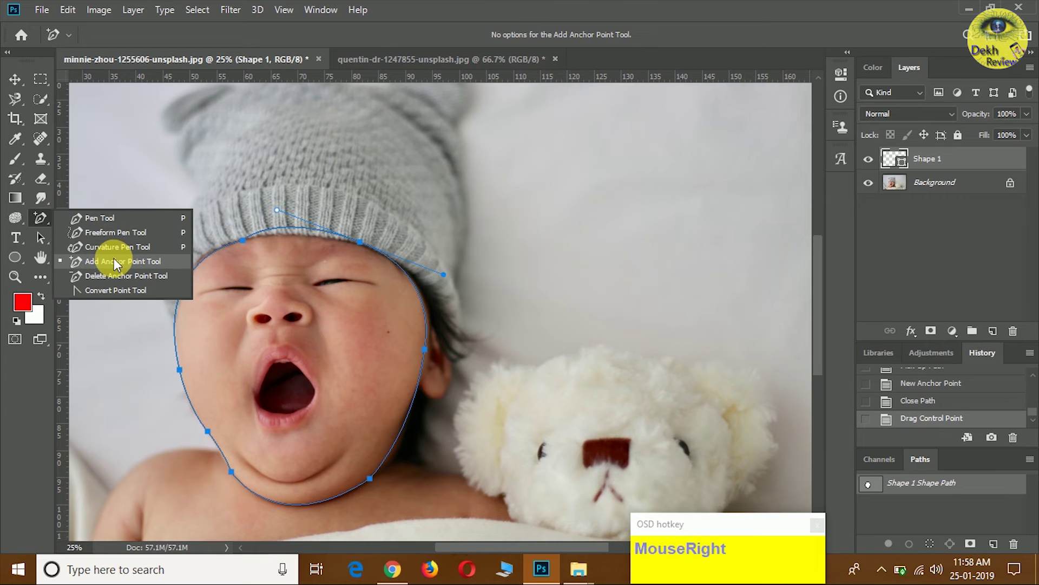
left_click(119, 263)
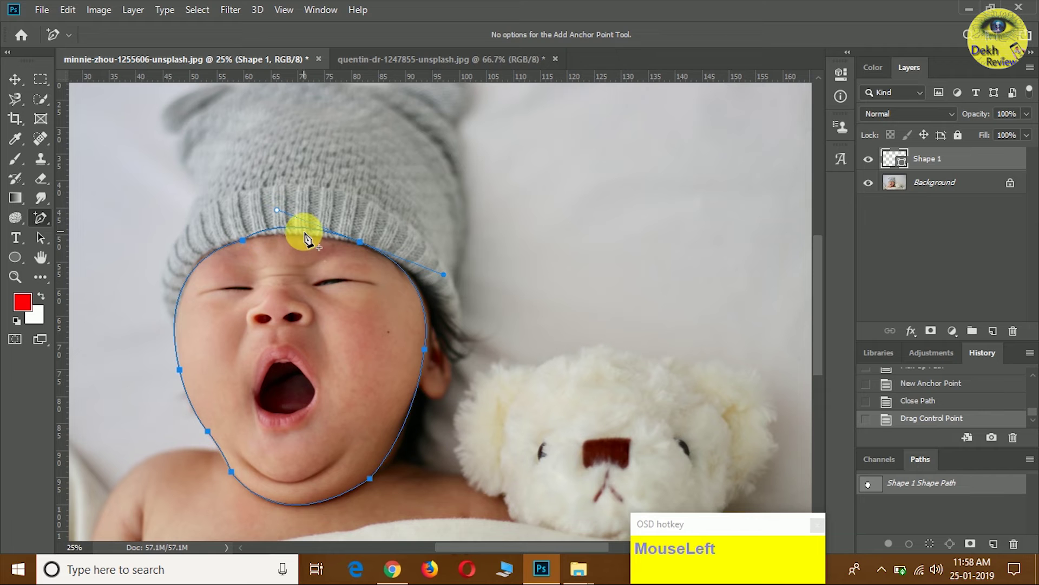
right_click(45, 222)
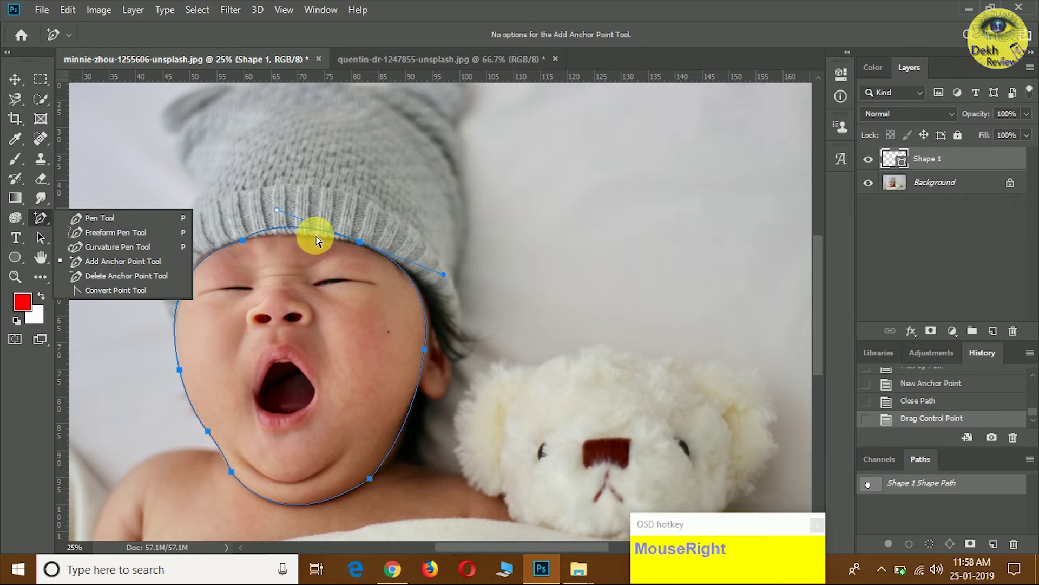
left_click(302, 234)
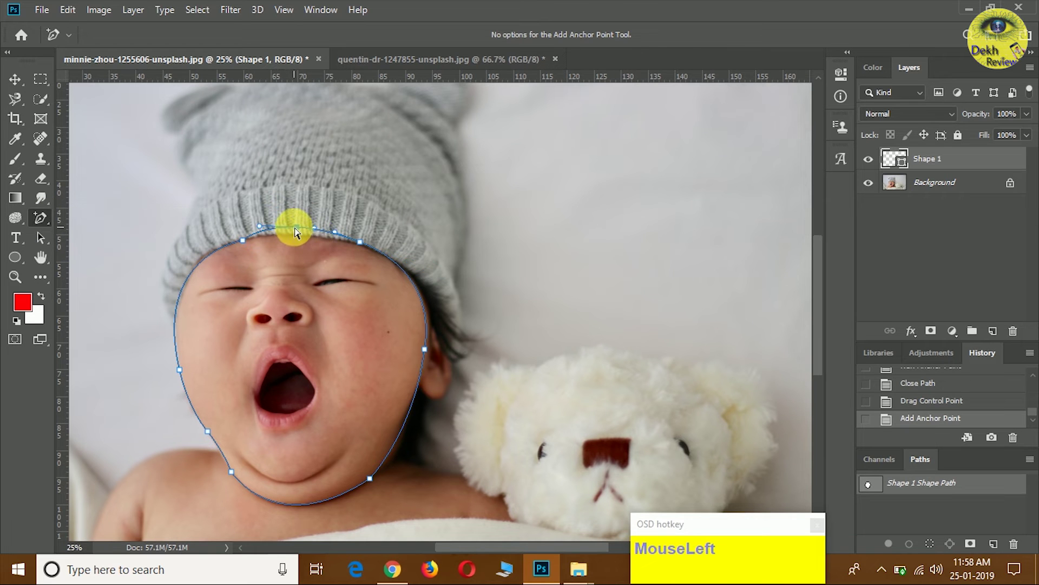
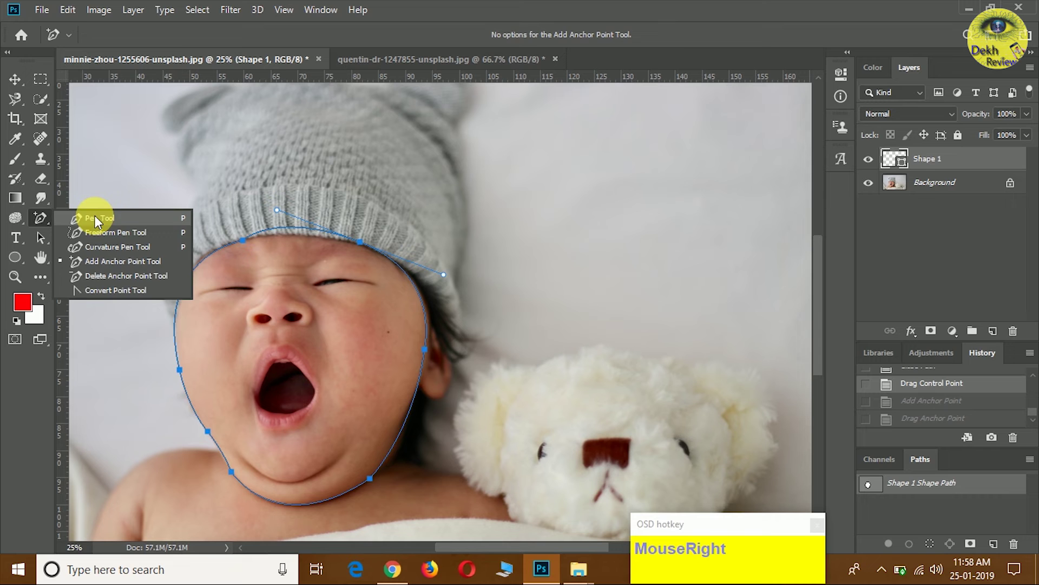
Return to the Pen Tool and delete the extra anchor point from the top edge.
left_click(100, 220)
key("ctrl+z")
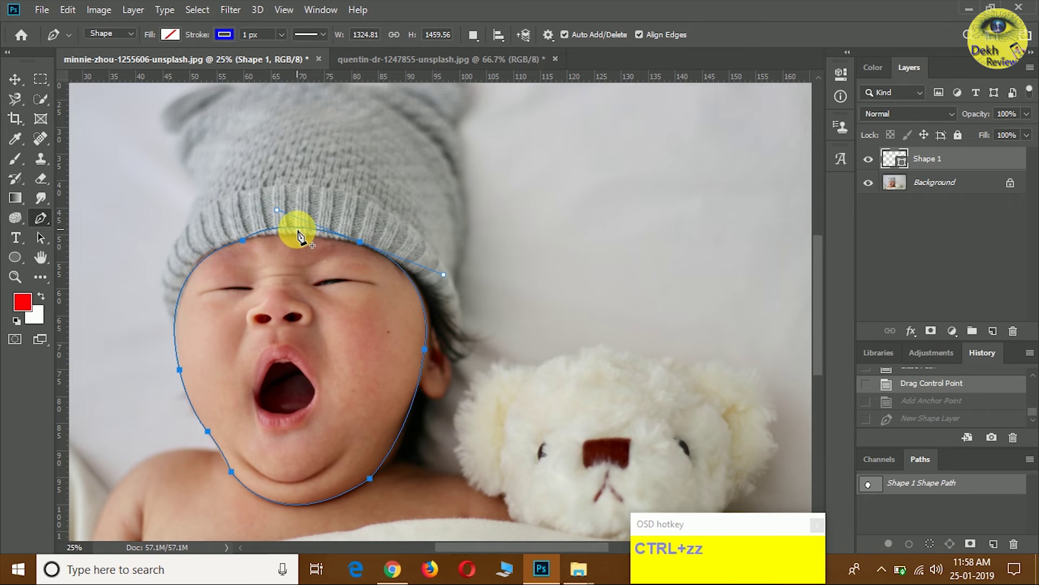
left_click(303, 239)
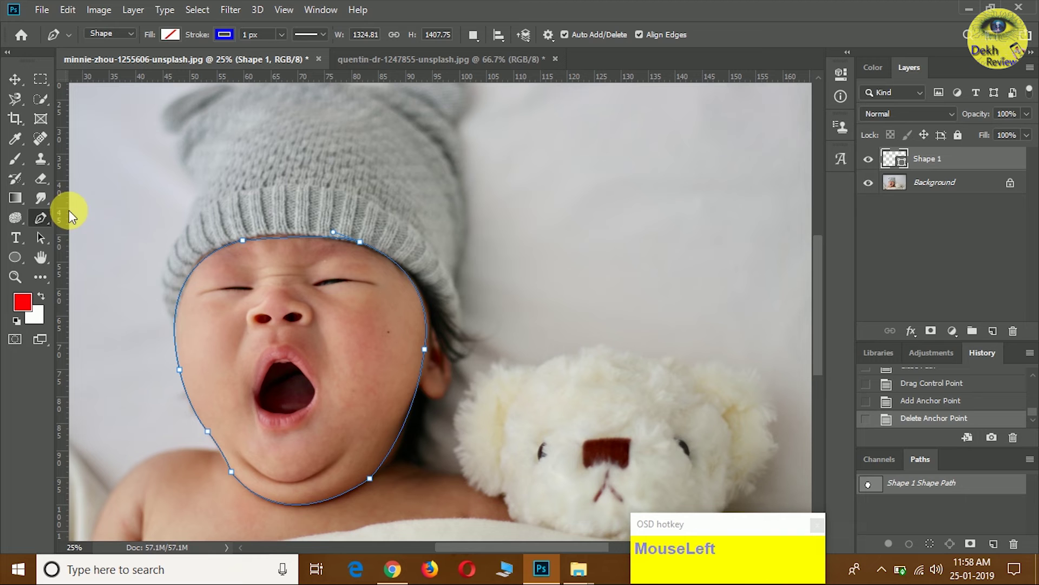
Trace a freehand Freeform Pen outline around the baby's mouth and adjust one of its anchor points.
left_click_drag(48, 222, 158, 265)
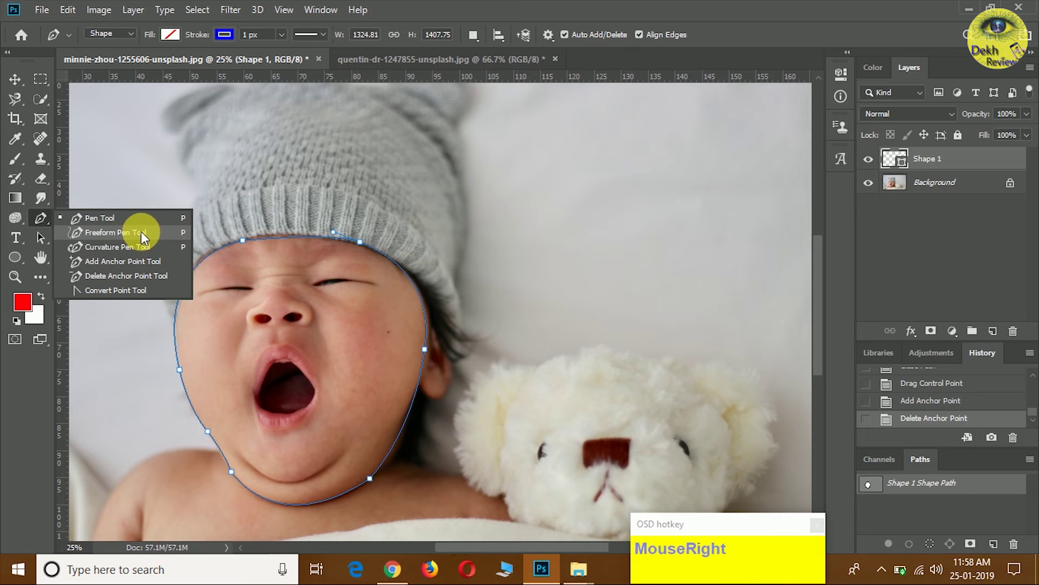
left_click_drag(136, 236, 317, 427)
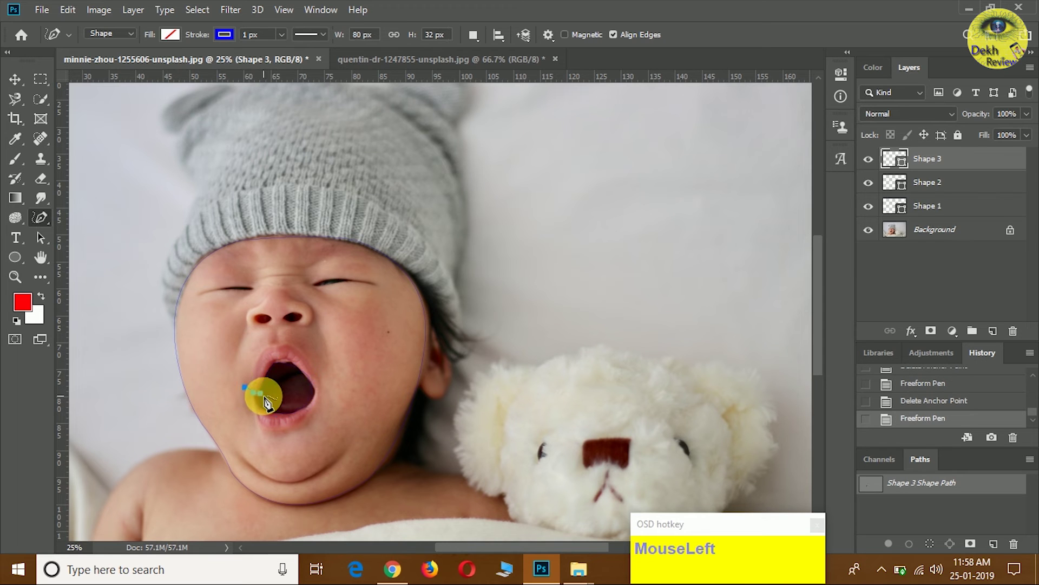
key("ctrl+z")
key("ctrl+z")
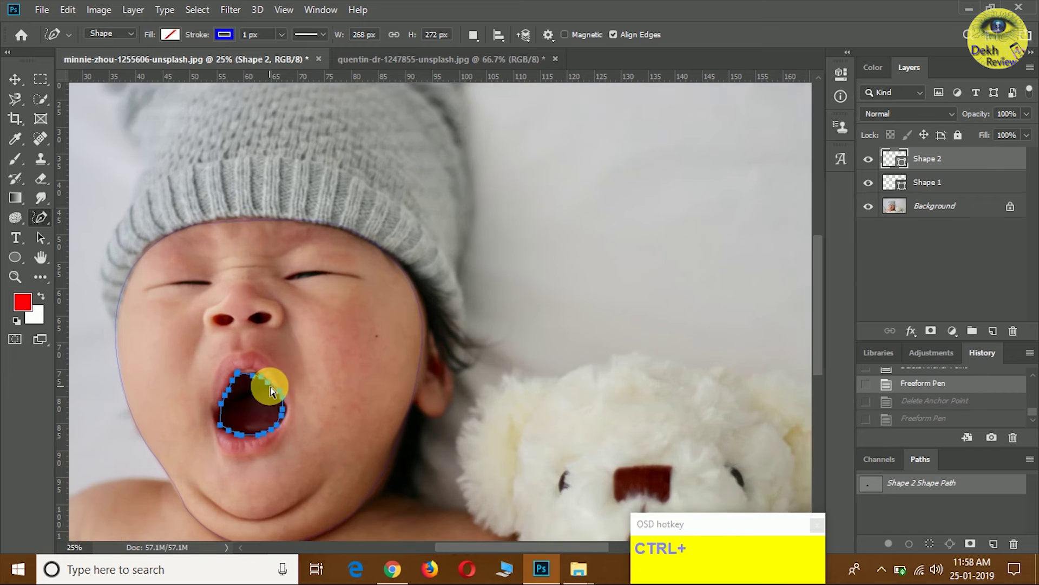
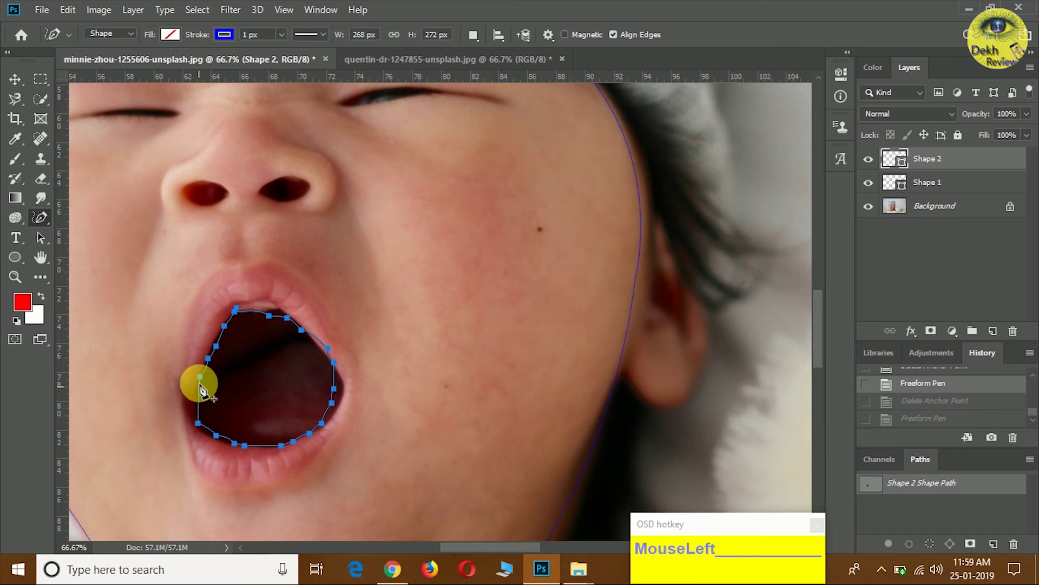
right_click(46, 222)
left_click(101, 234)
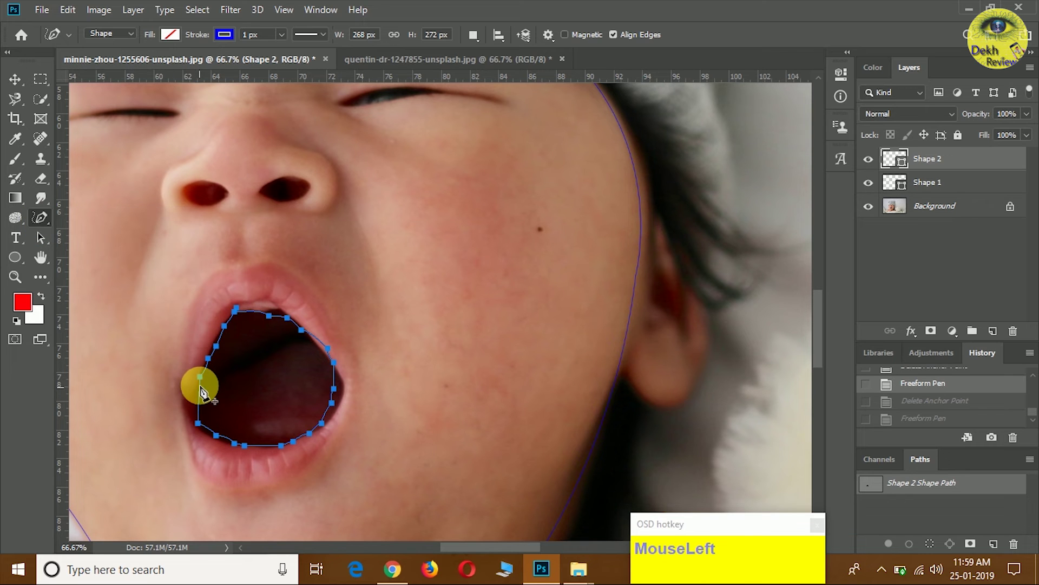
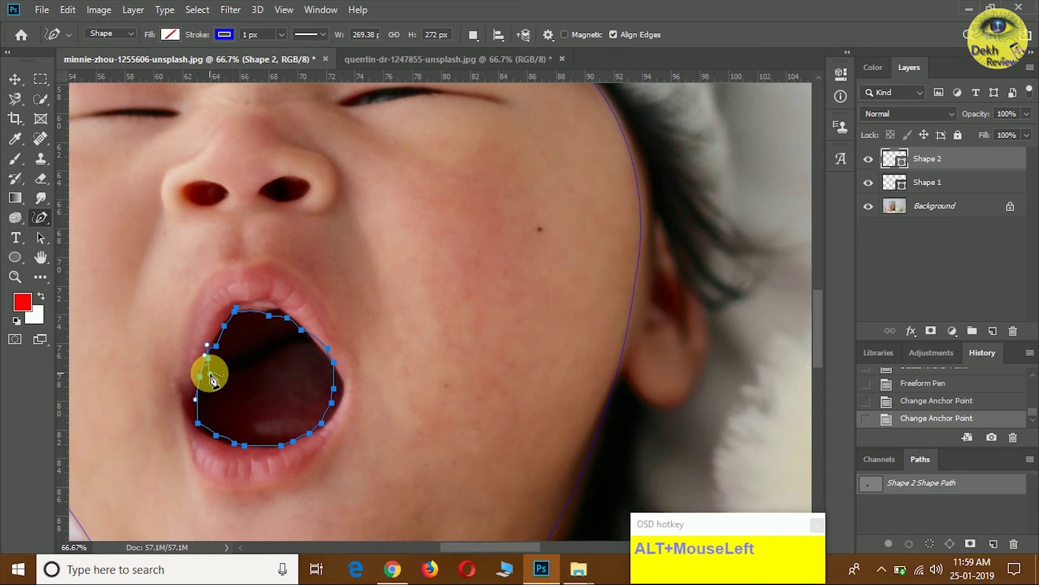
Undo the mouth outline and recent path edits back to the partial face path on Shape 1.
key("ctrl+z")
key("ctrl+z")
key("ctrl+z")
key("ctrl+z")
key("ctrl+z")
key("ctrl+z")
key("ctrl+z")
Try the Convert Point Tool on the face path, then switch to the Type tool group.
right_click(53, 226)
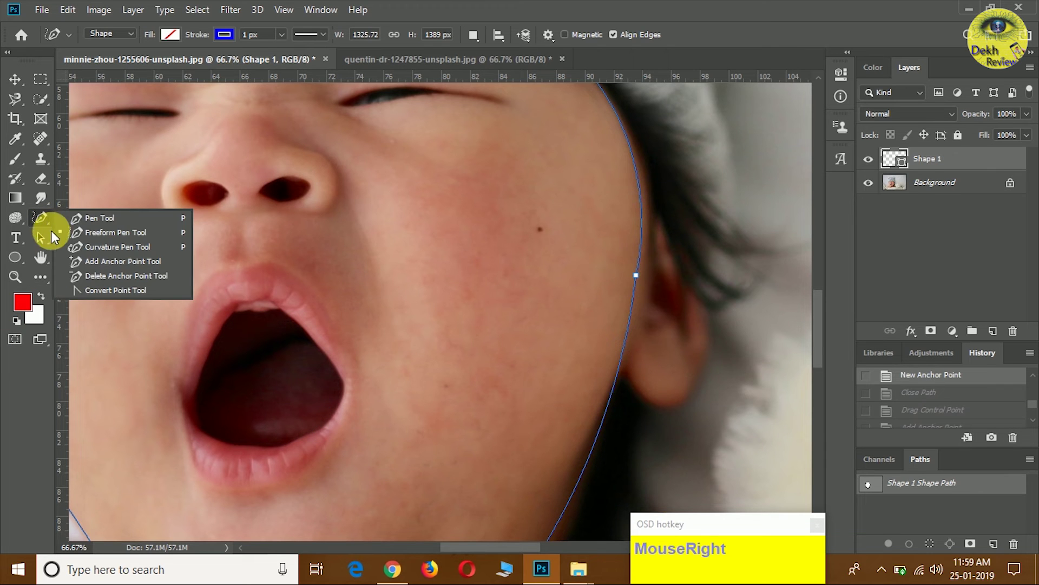
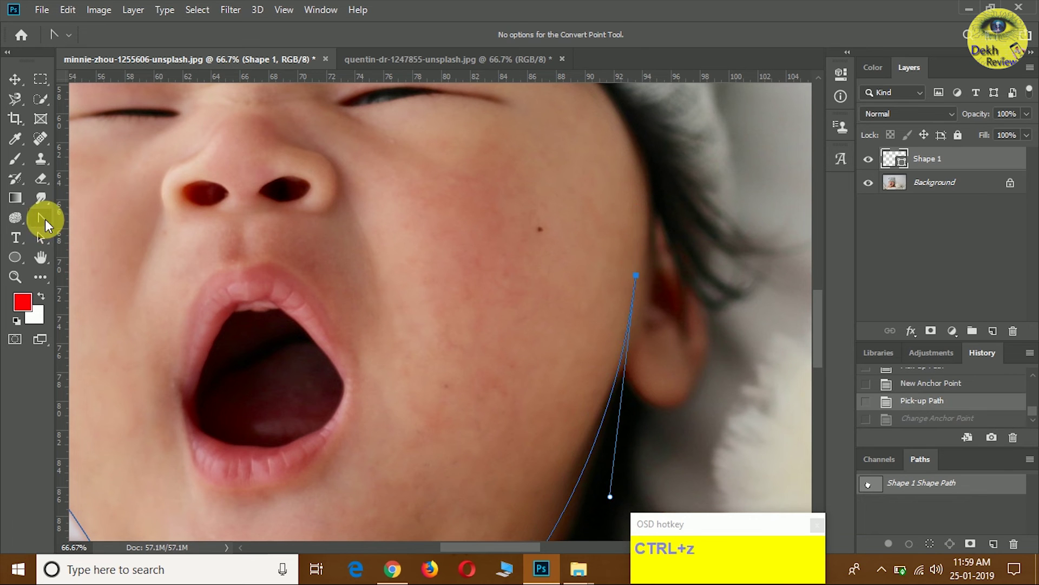
right_click(20, 244)
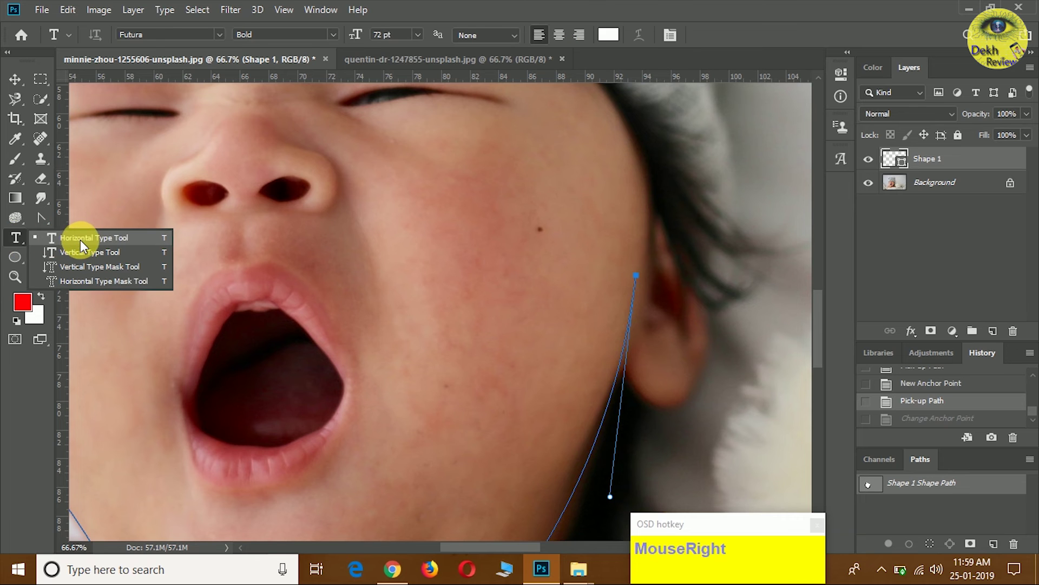
left_click(14, 243)
Add black horizontal text 'gggg' at the upper left of the mountain photo.
right_click(17, 240)
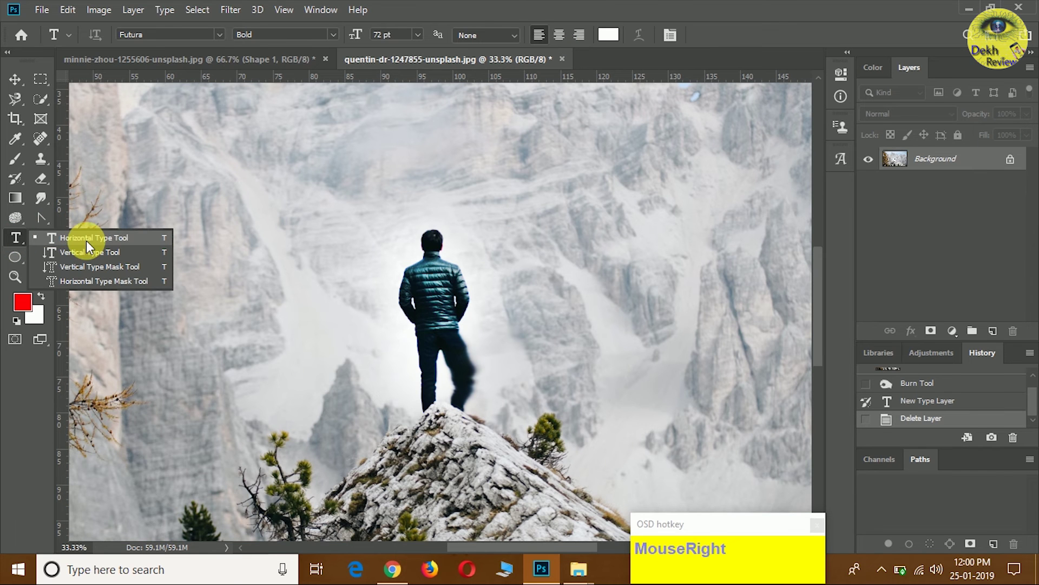
left_click(86, 242)
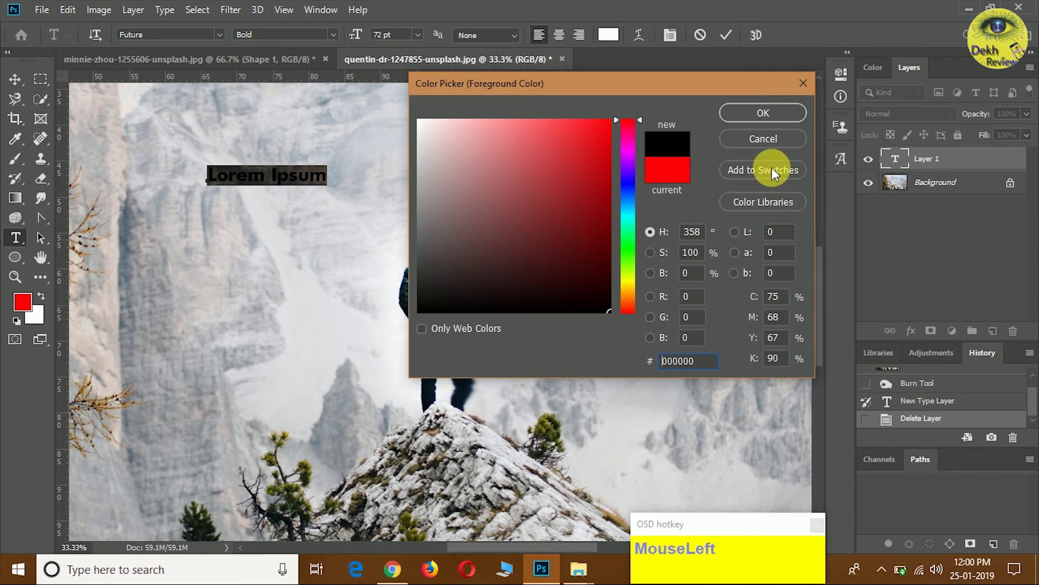
type("gggg")
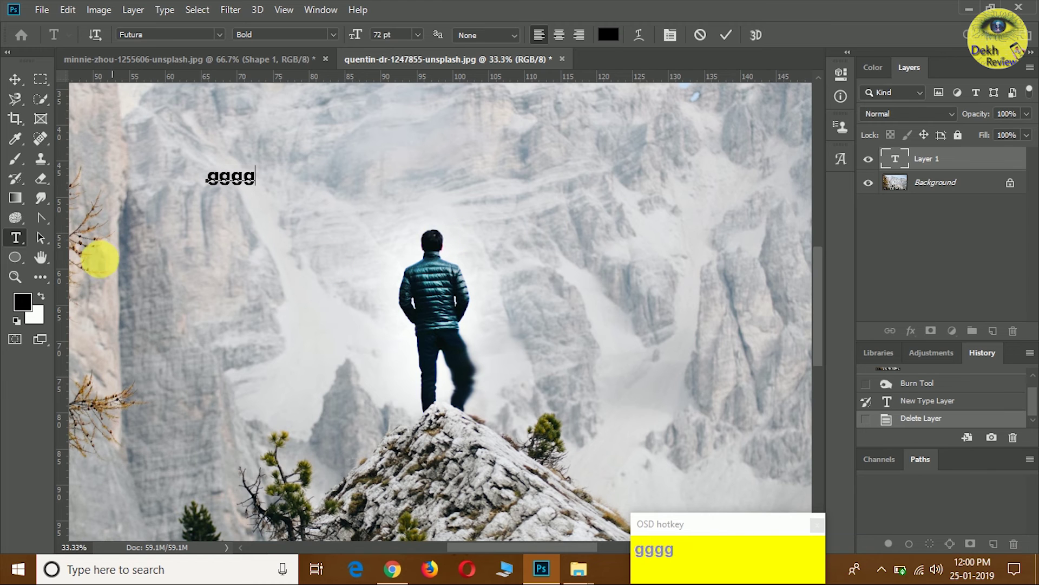
Add vertical text 'dtthth' running down above the man's head with the Vertical Type Tool.
right_click(18, 244)
left_click(65, 259)
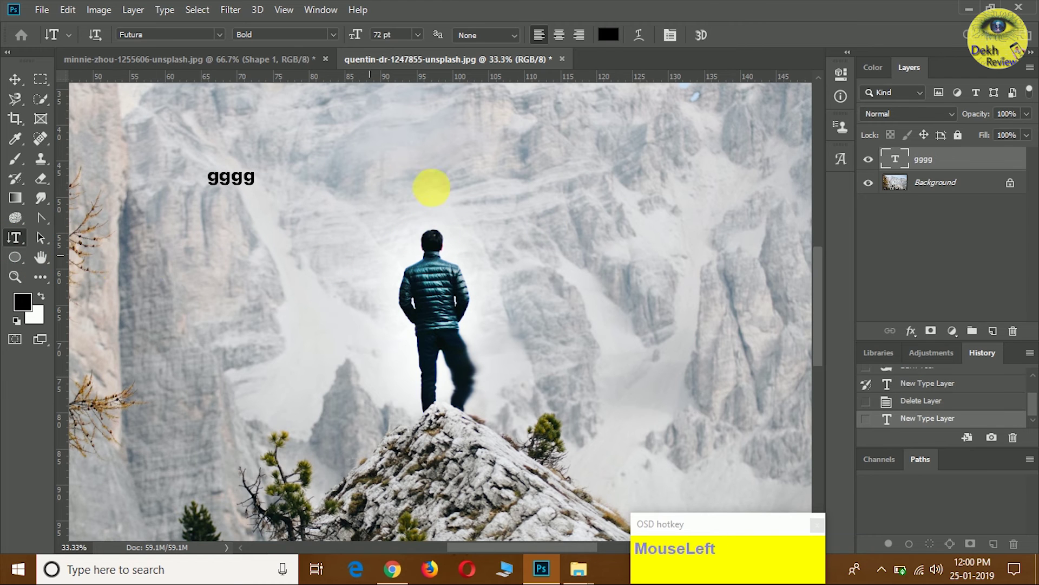
type("dtthth")
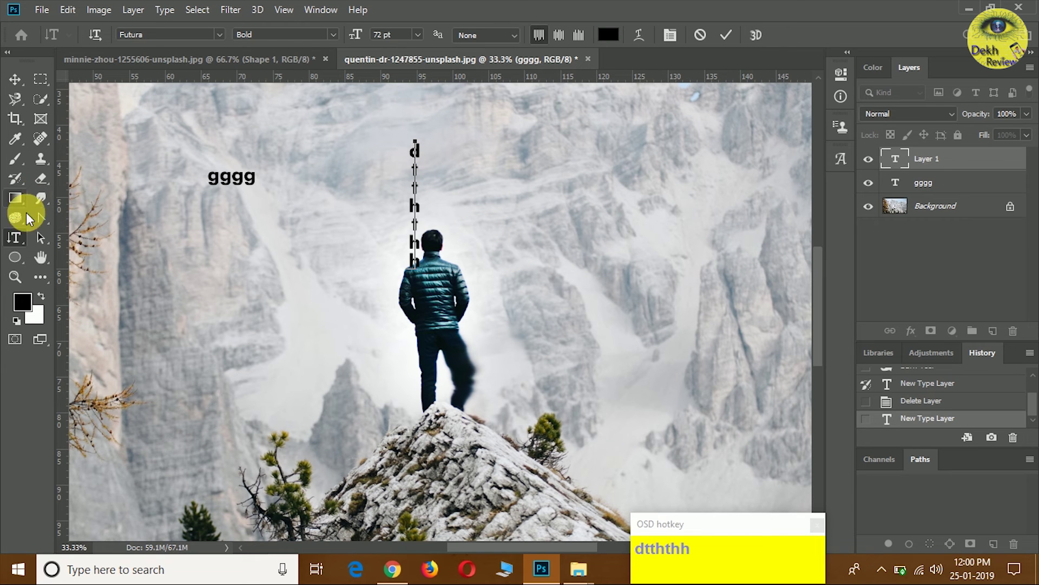
Type 'jgj' as vertical mask text with the Vertical Type Mask Tool, tinting the photo red.
right_click(22, 241)
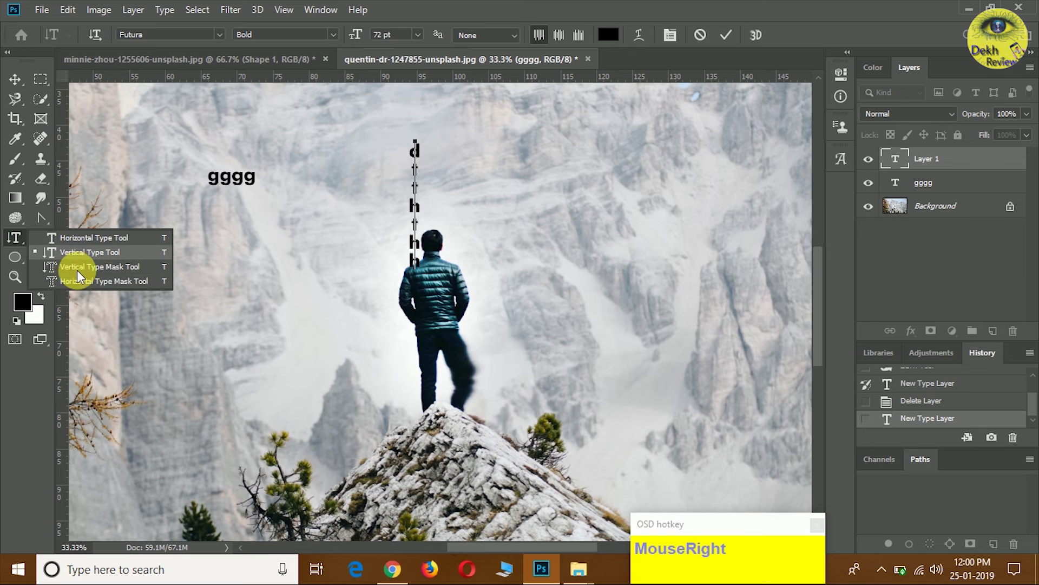
left_click(132, 270)
type("jgj")
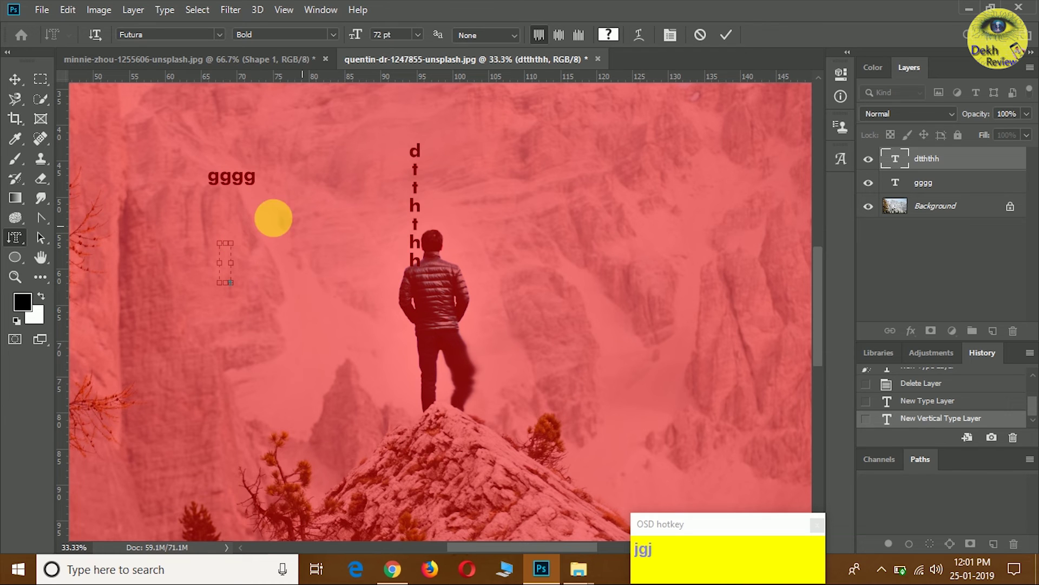
right_click(12, 239)
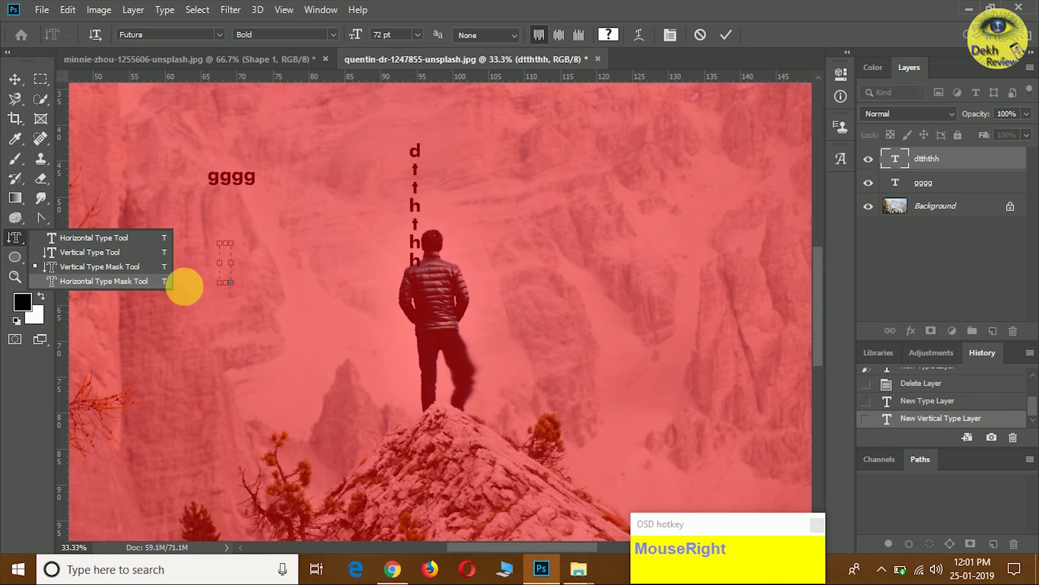
key("ctrl+alt+e")
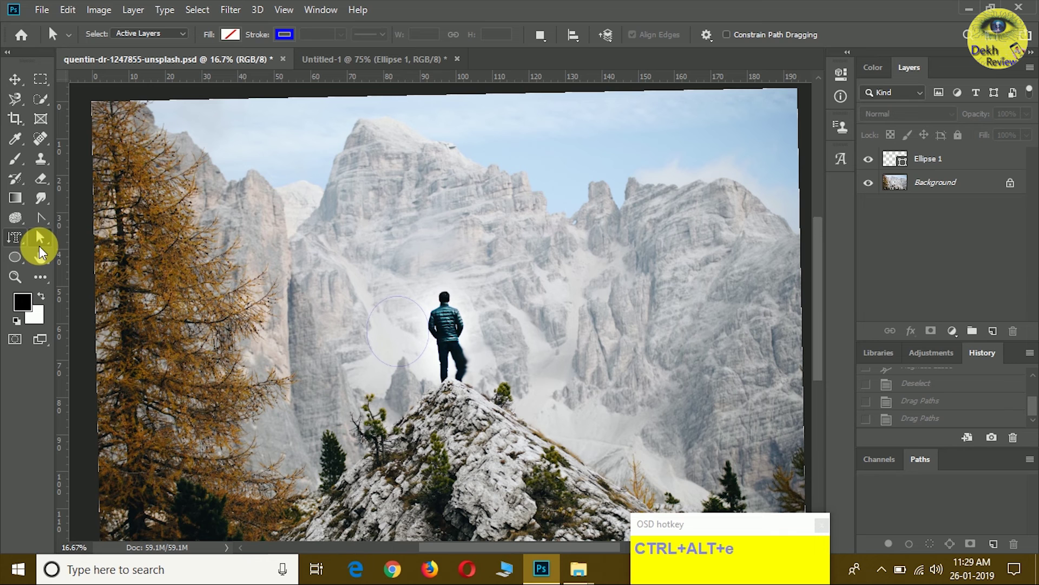
right_click(52, 244)
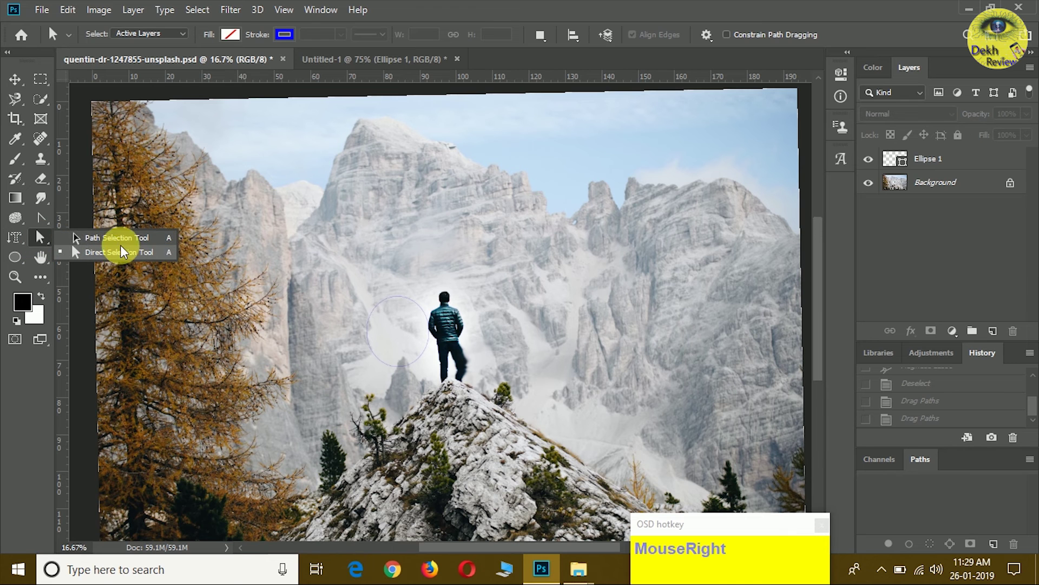
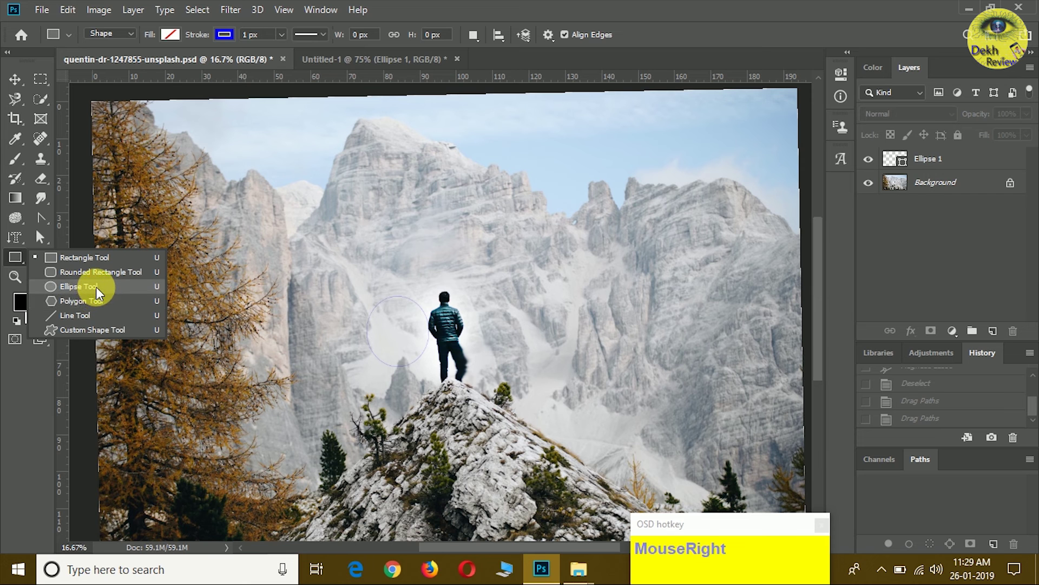
Draw an ellipse around the peak and the man, reshape its anchor points, then start a rectangle over him.
left_click(96, 293)
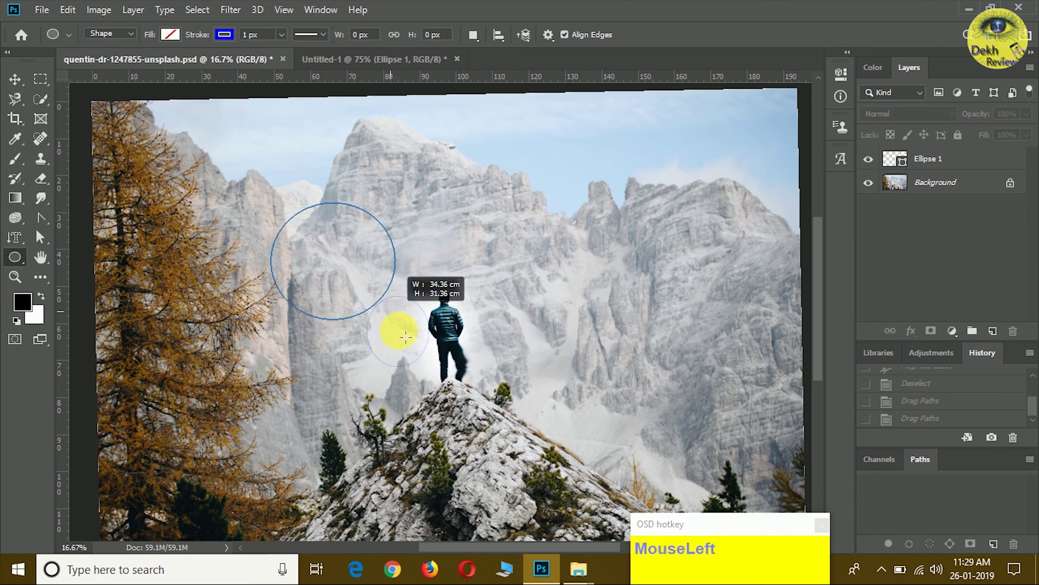
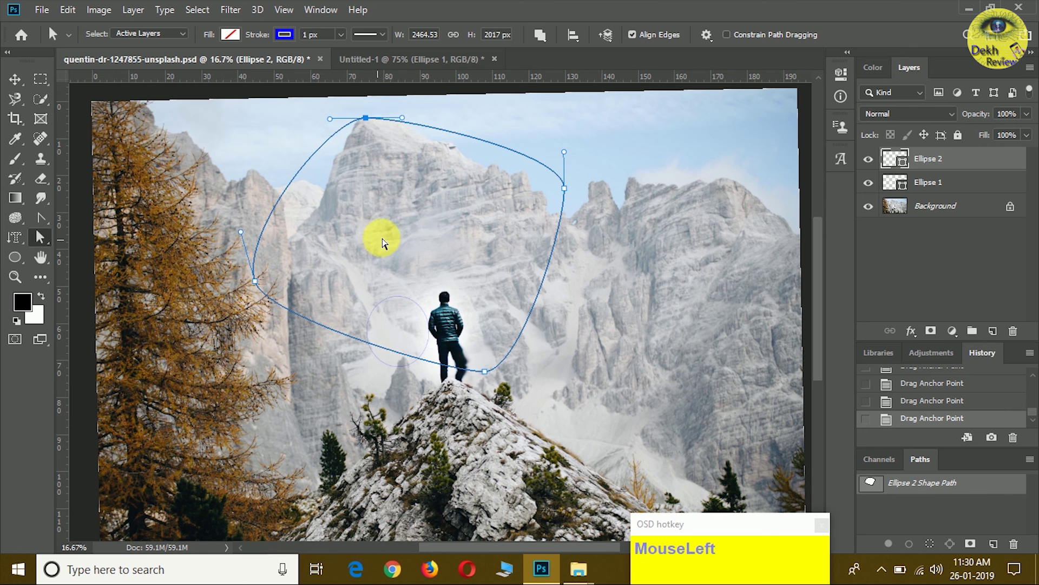
key("Return")
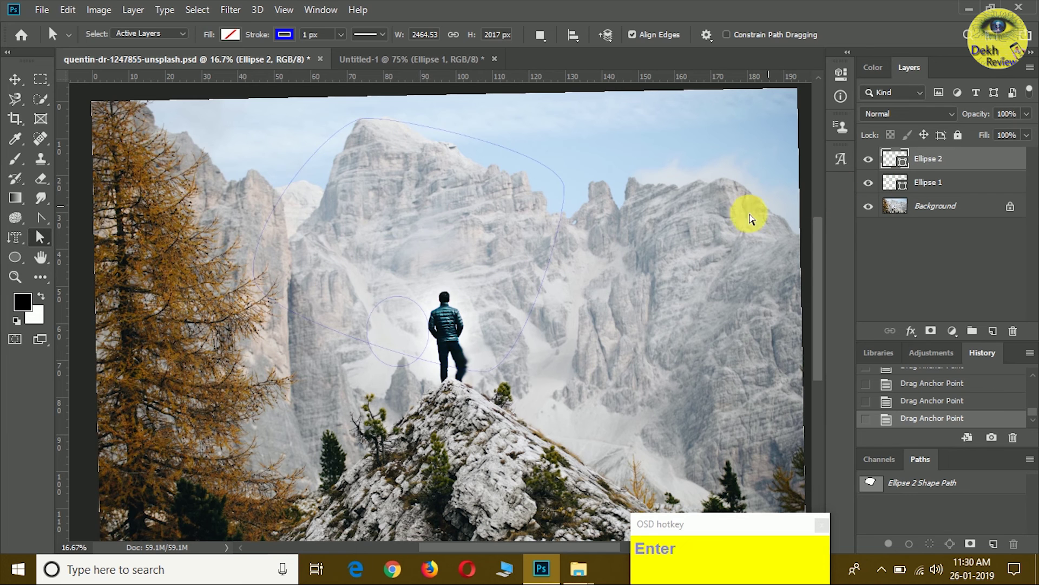
left_click(406, 157)
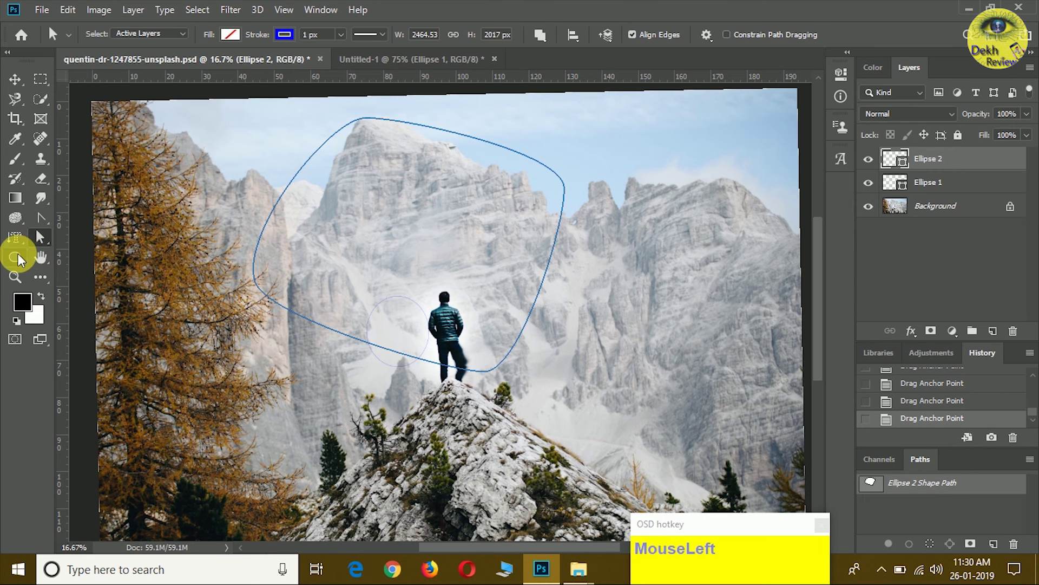
right_click(23, 258)
Fill the rectangle with cyan and move it lower and left with the Move Tool.
left_click(51, 262)
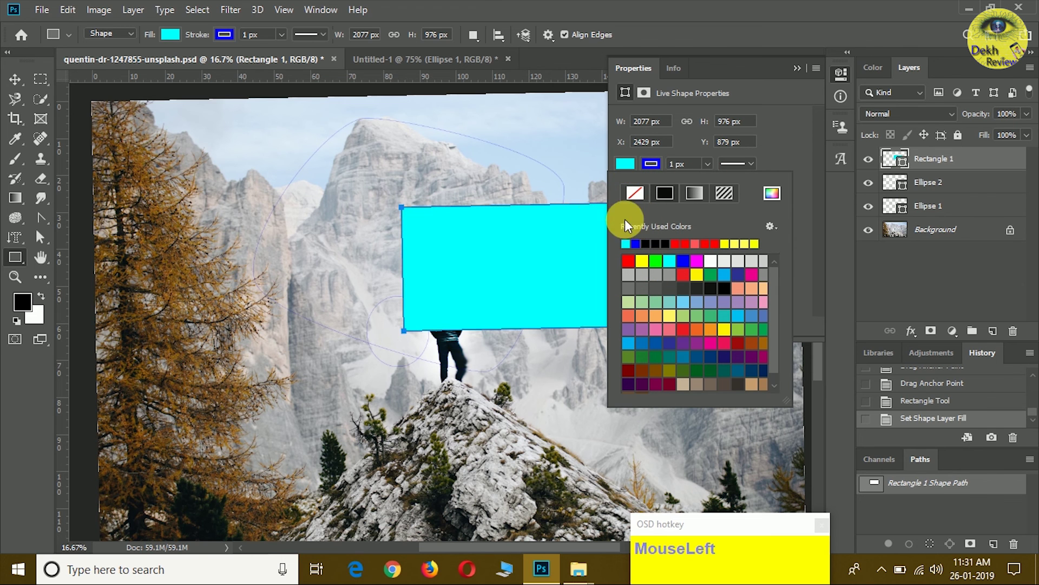
key("Return")
left_click(802, 74)
key("Return")
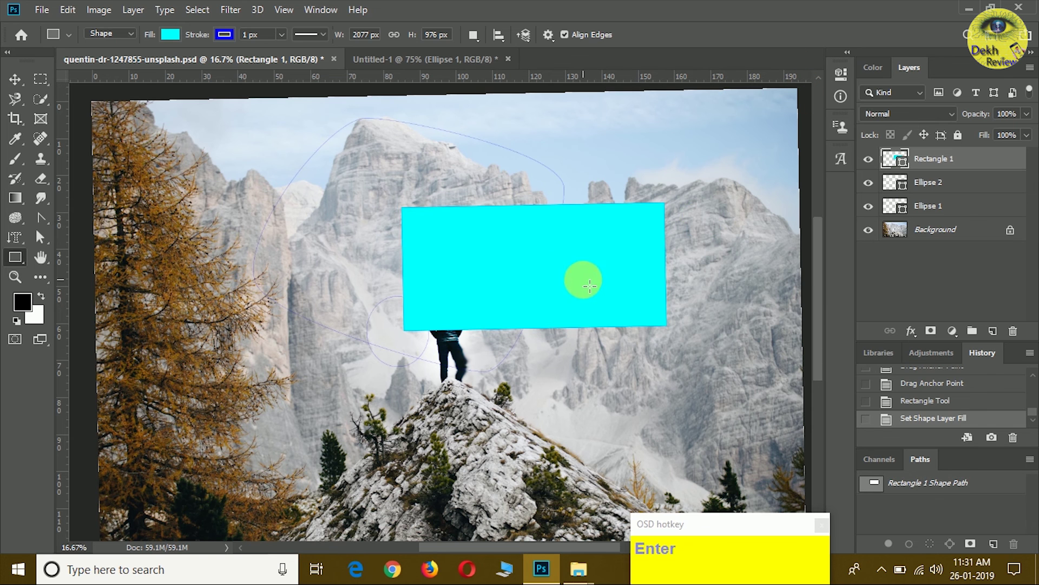
left_click(27, 82)
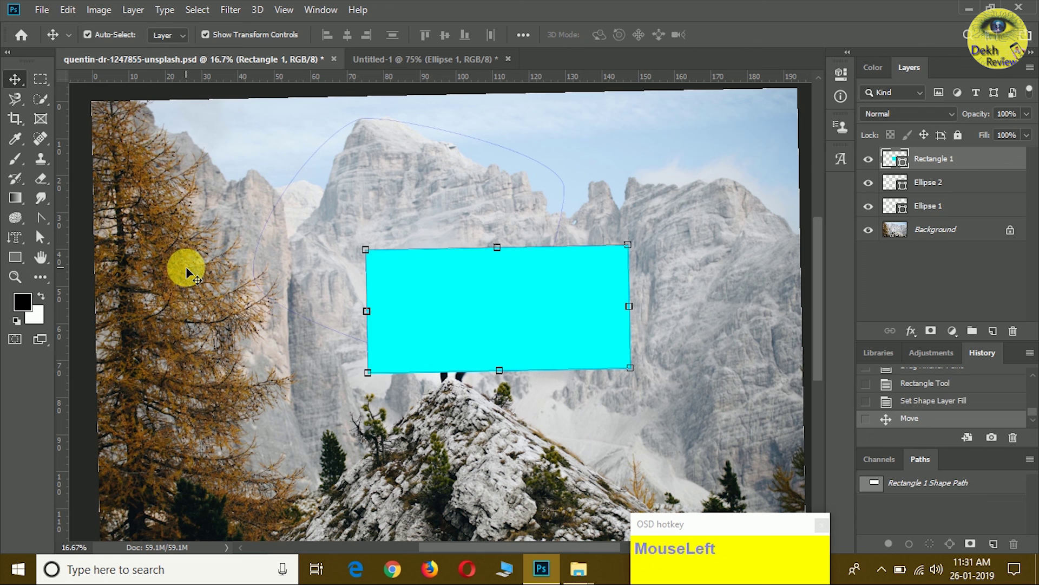
Undo the move, the cyan fill and the rectangle, leaving only the two ellipses.
key("ctrl+z")
key("ctrl+z")
key("ctrl+z")
key("ctrl+z")
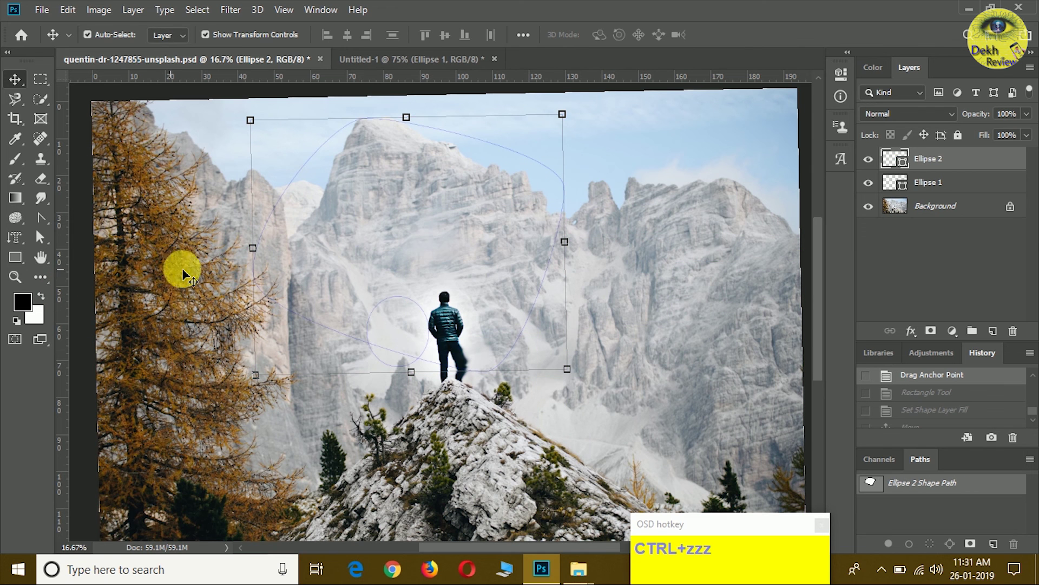
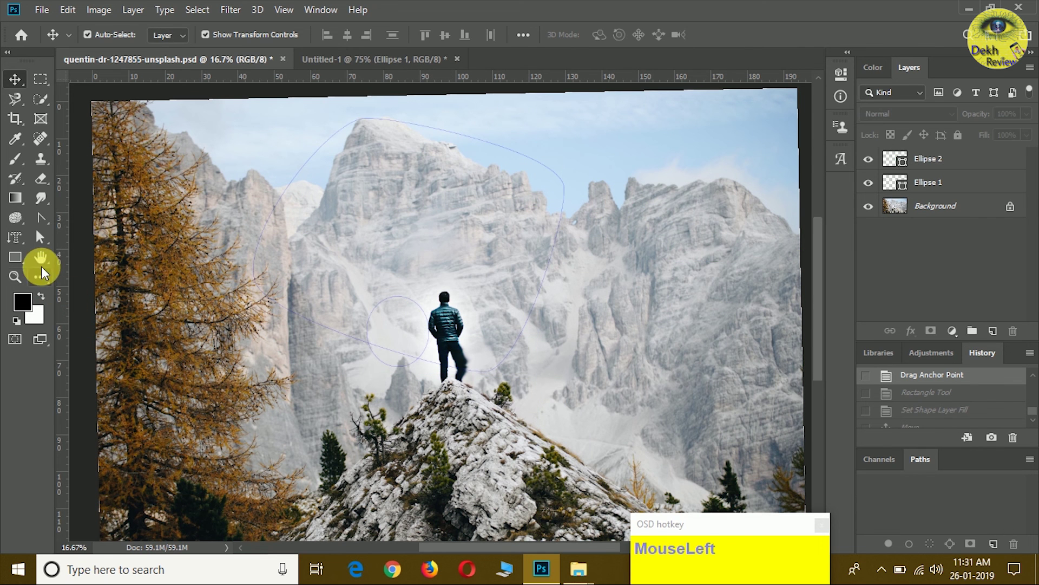
right_click(45, 264)
left_click_drag(101, 264, 5, 233)
right_click(40, 265)
left_click_drag(119, 273, 24, 280)
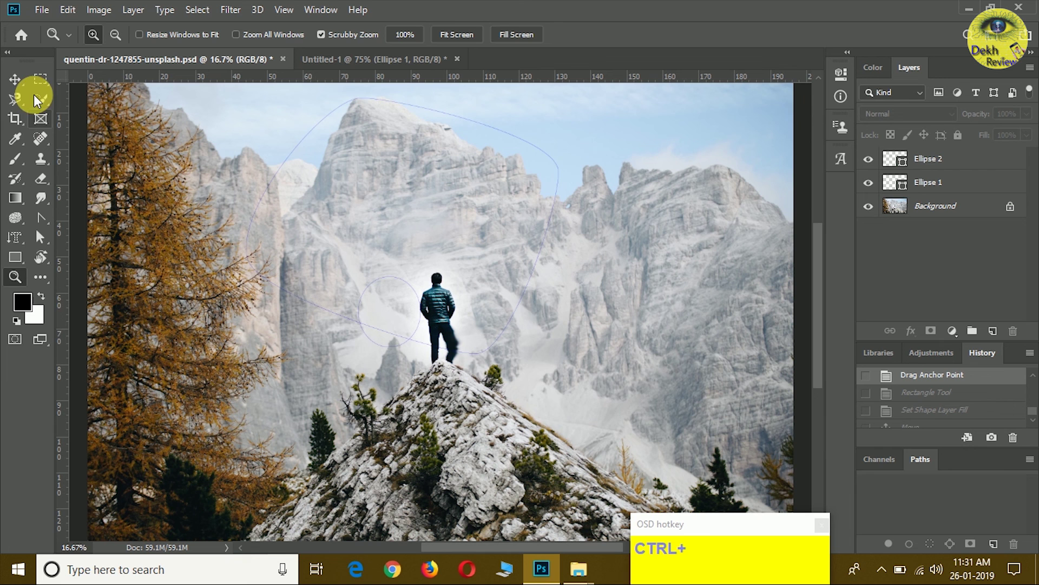
right_click(45, 283)
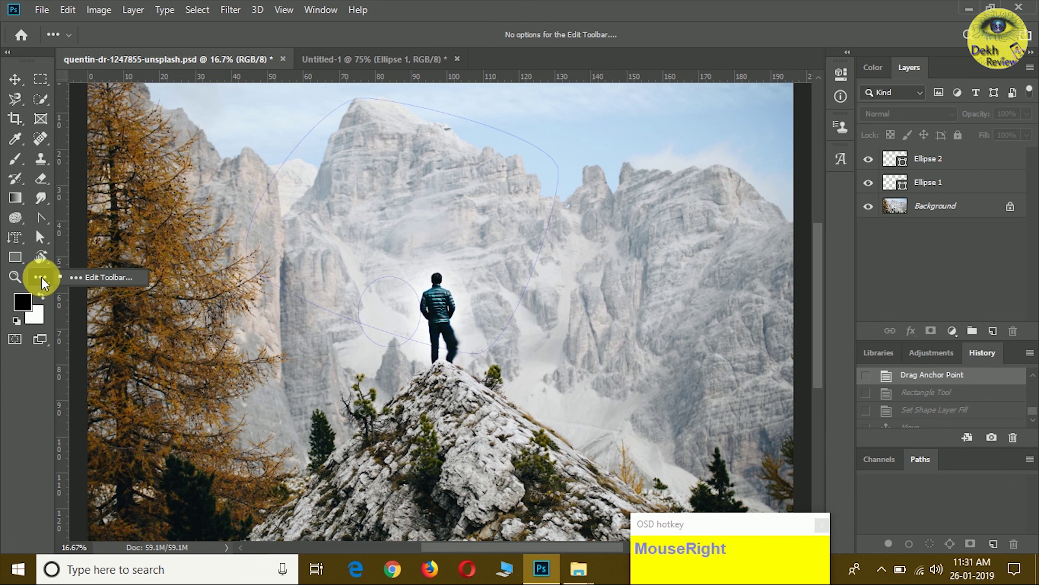
left_click(97, 278)
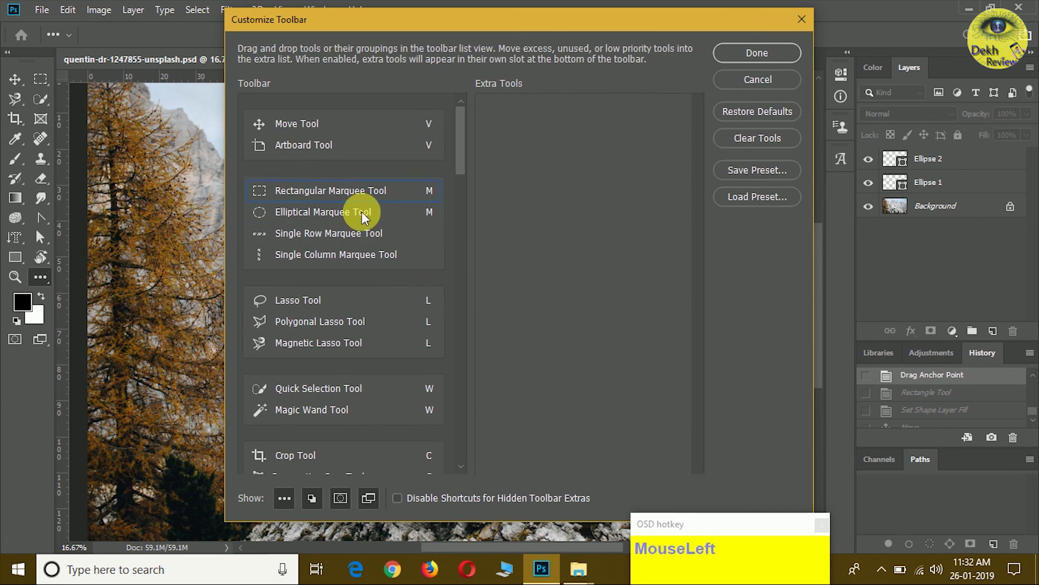
scroll("down", 3)
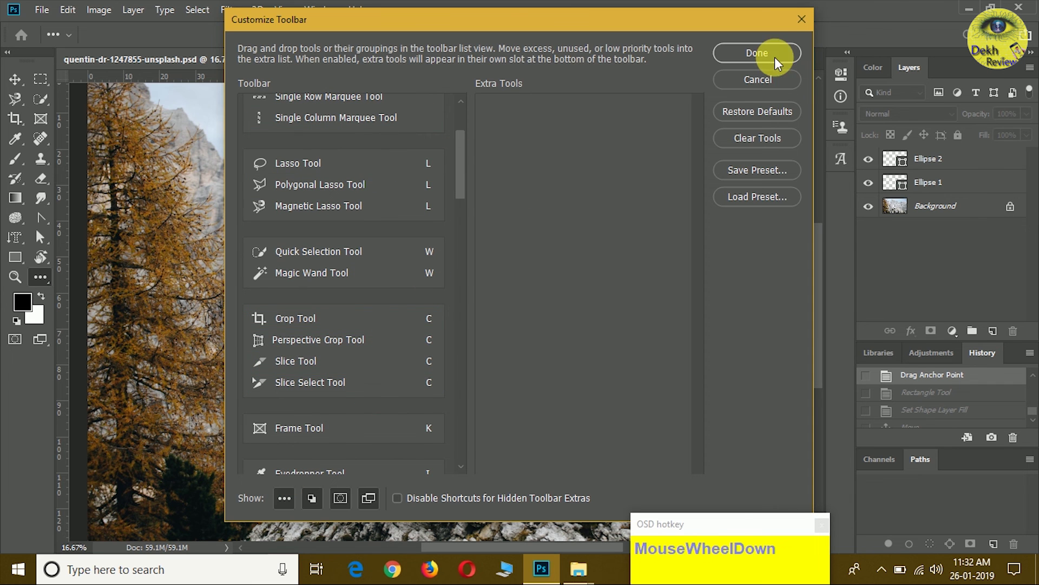
left_click(787, 51)
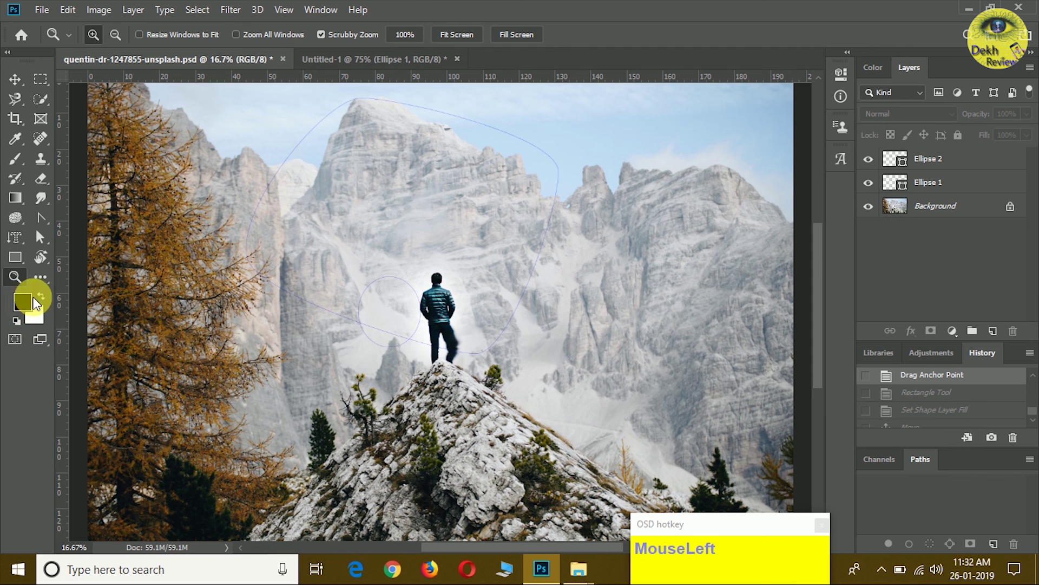
right_click(41, 345)
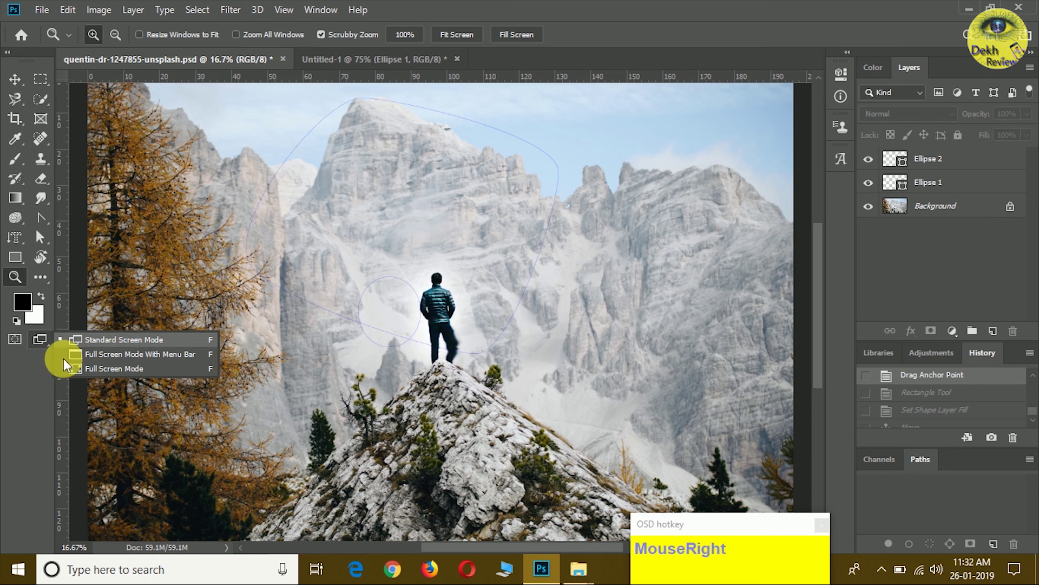
left_click(40, 383)
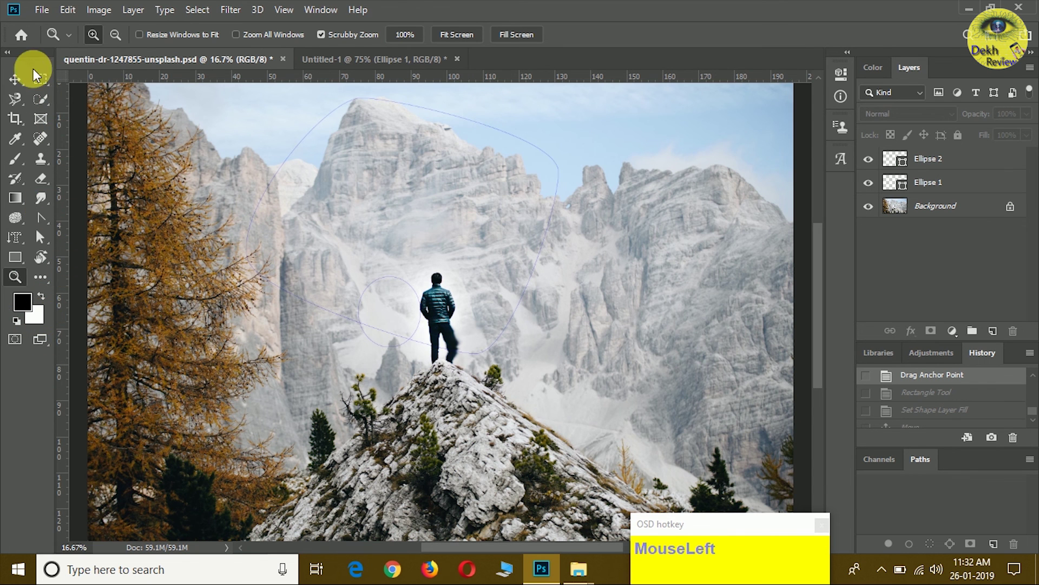